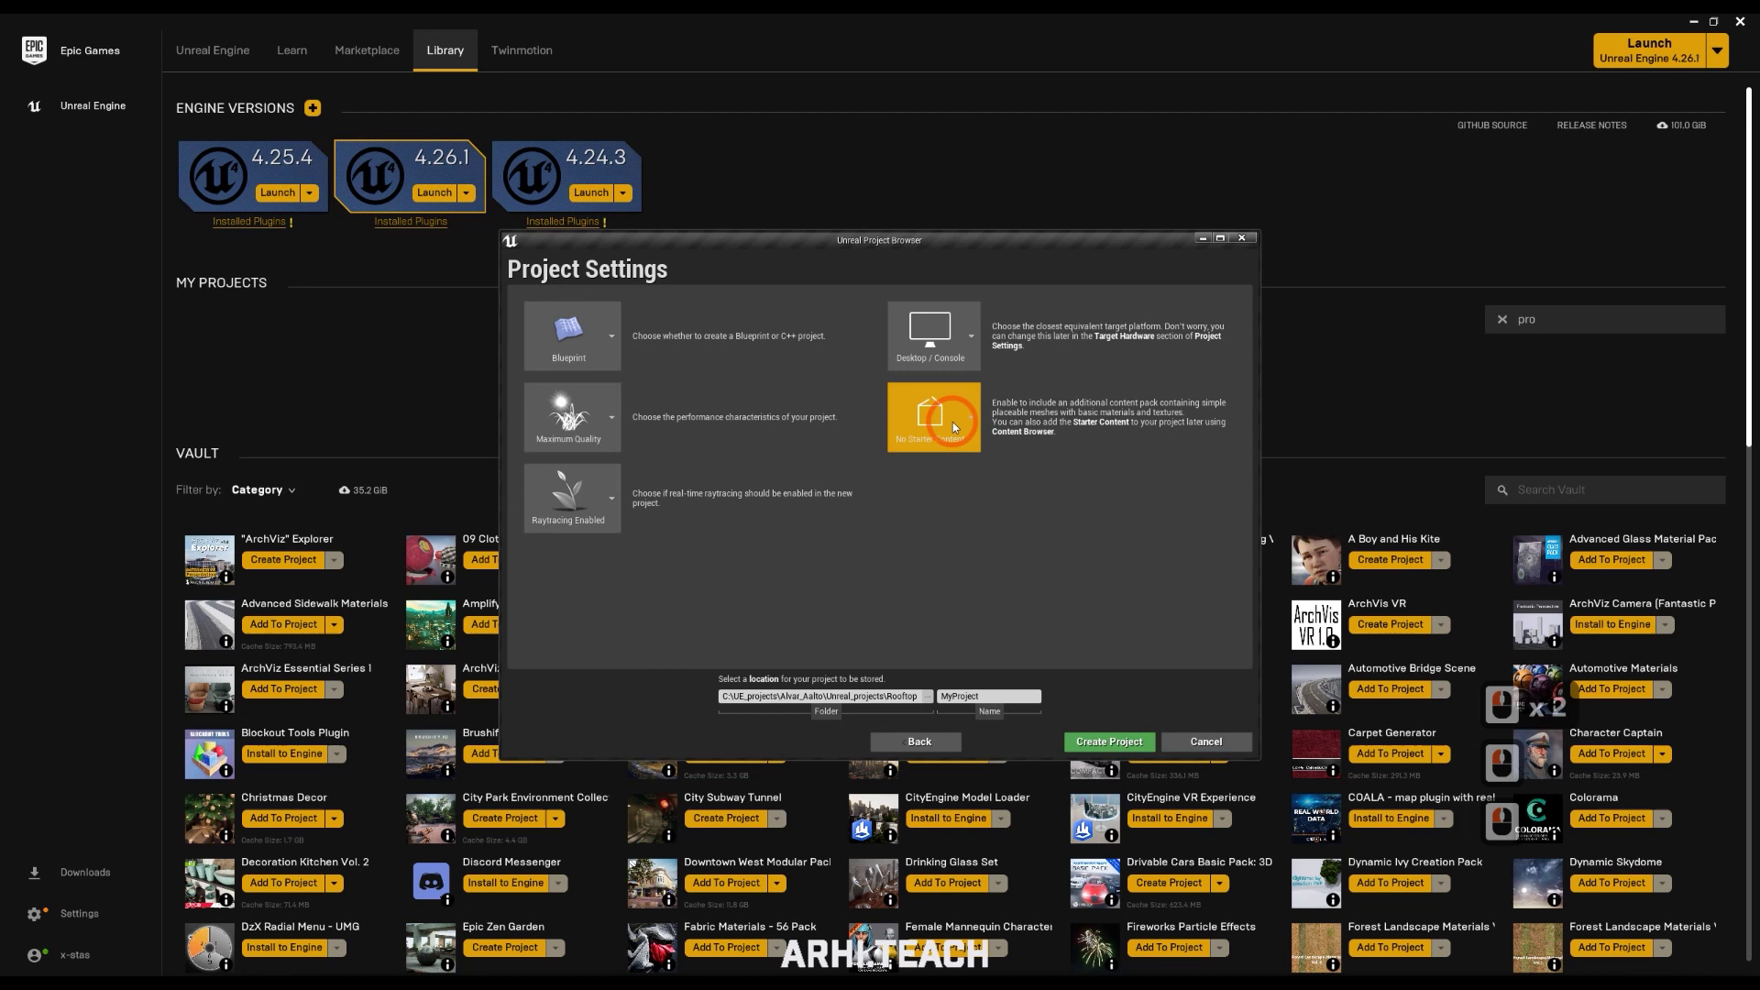
# Choose No Starter Content, name the project Interior and set its storage folder
pyautogui.click(959, 425)
pyautogui.click(1142, 554)
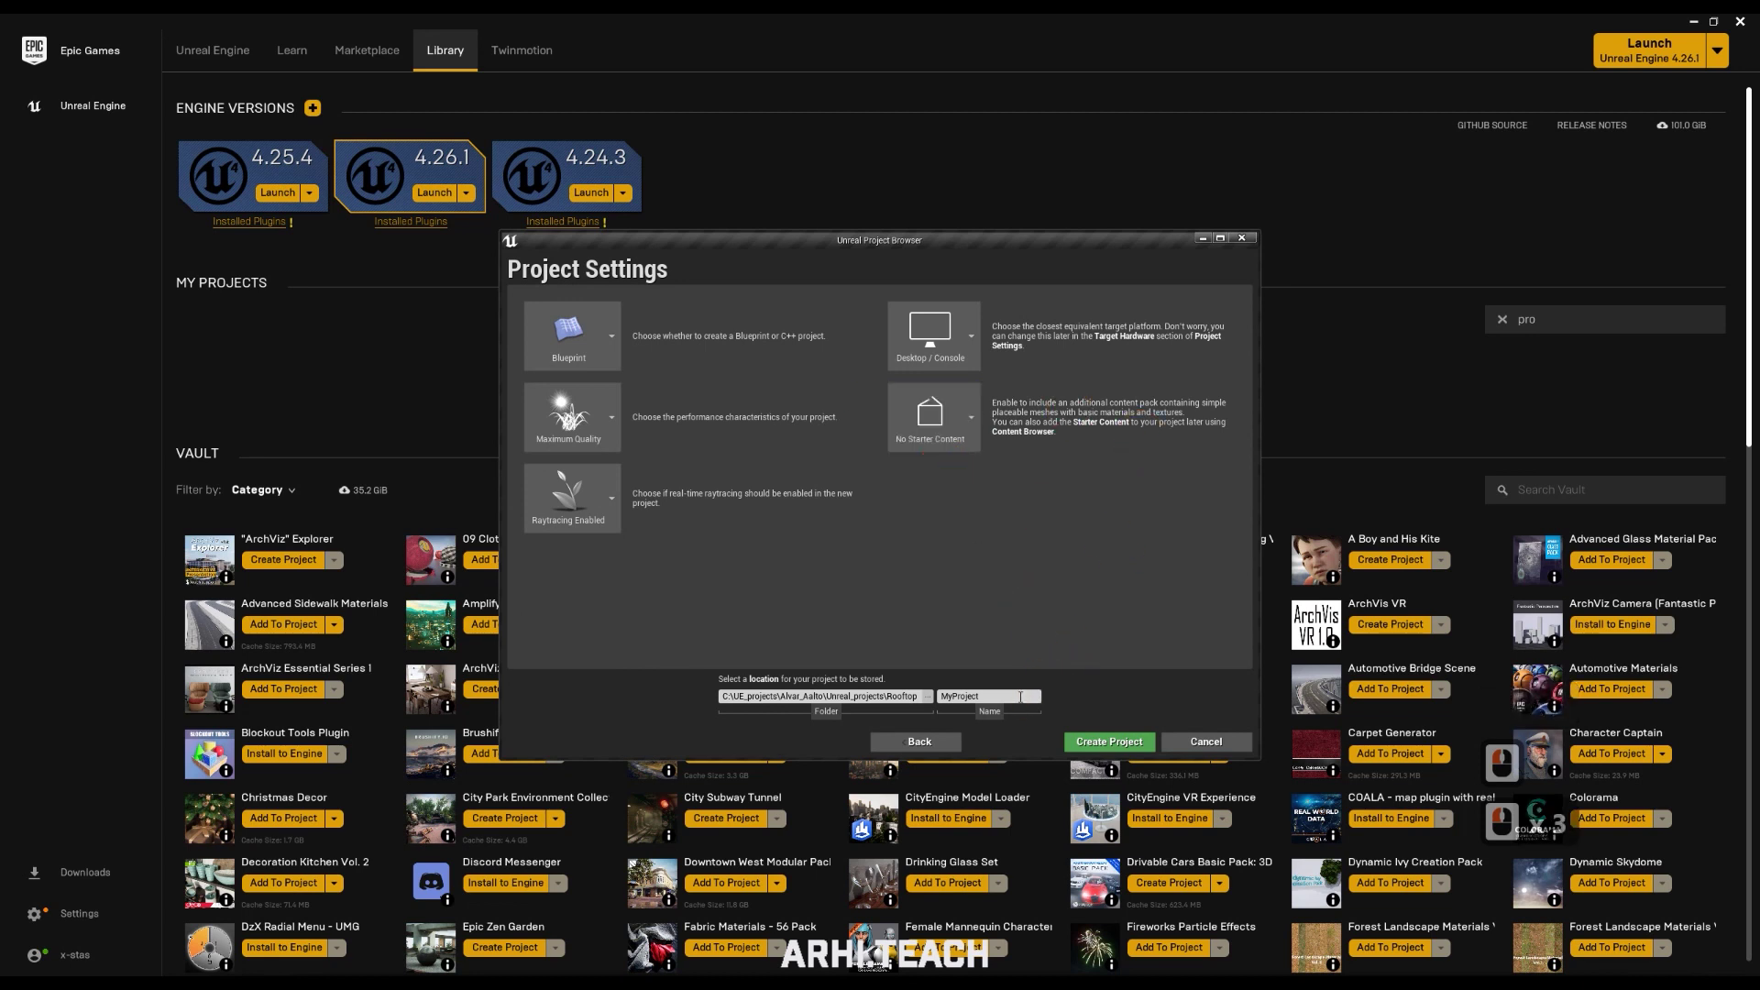
pyautogui.click(846, 686)
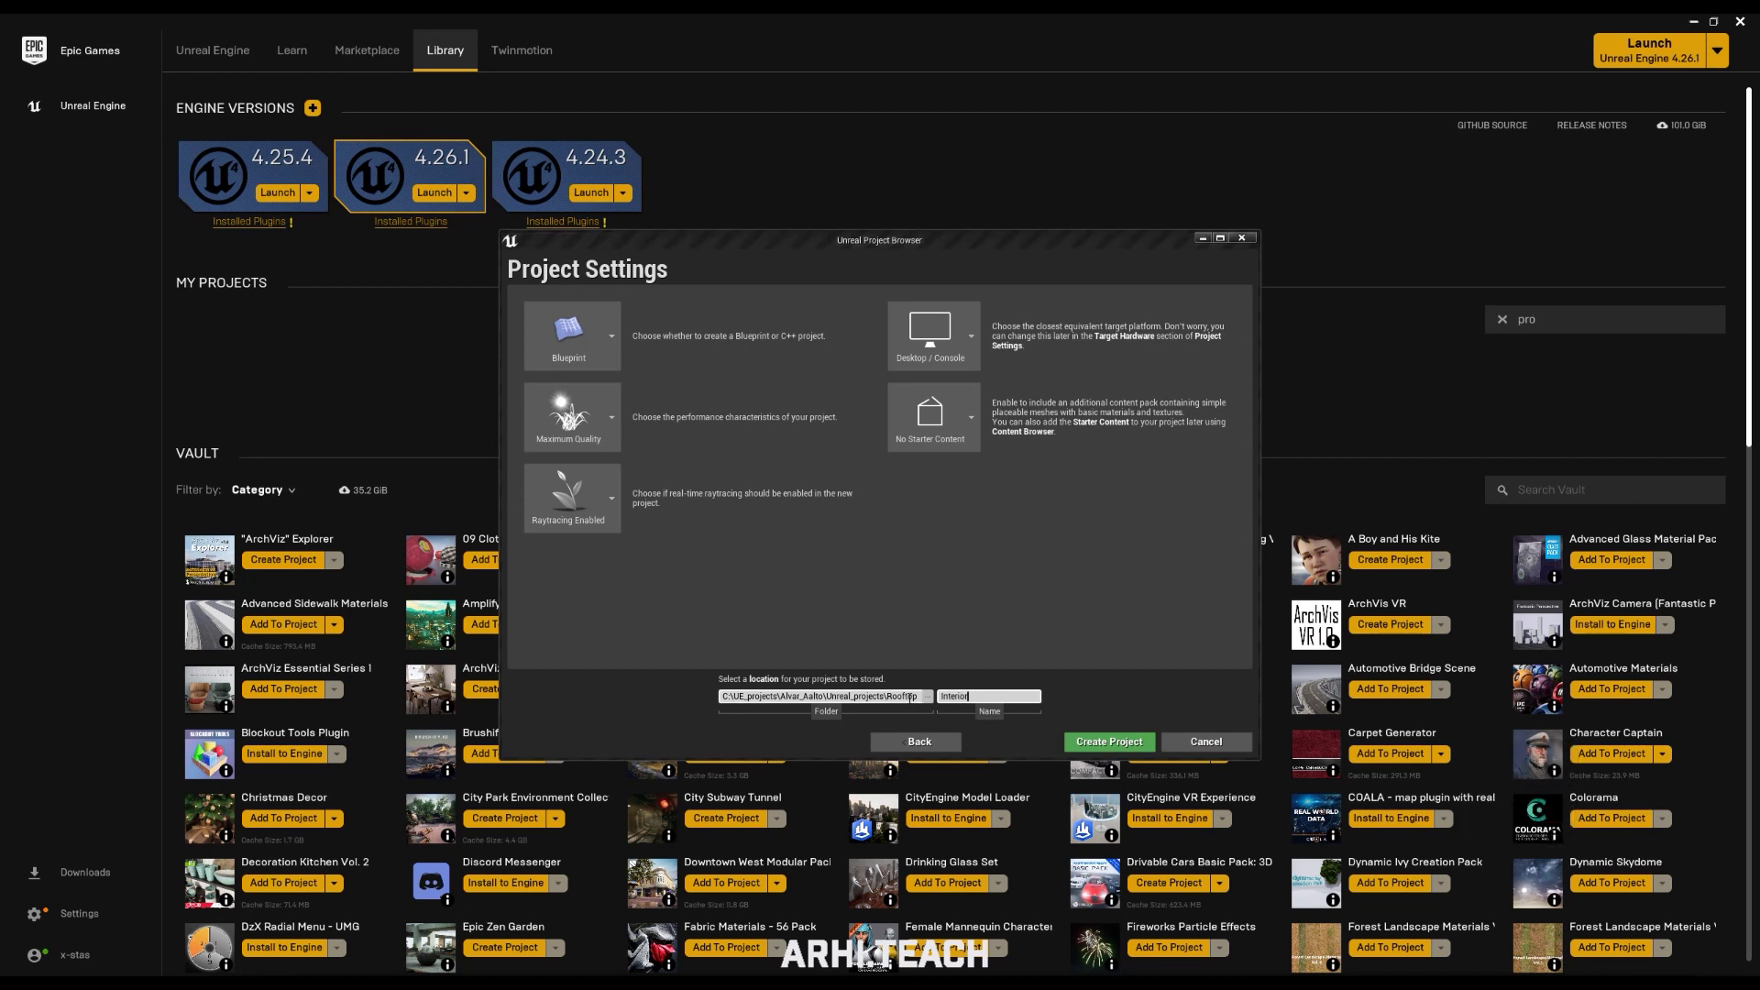
pyautogui.doubleClick(1324, 622)
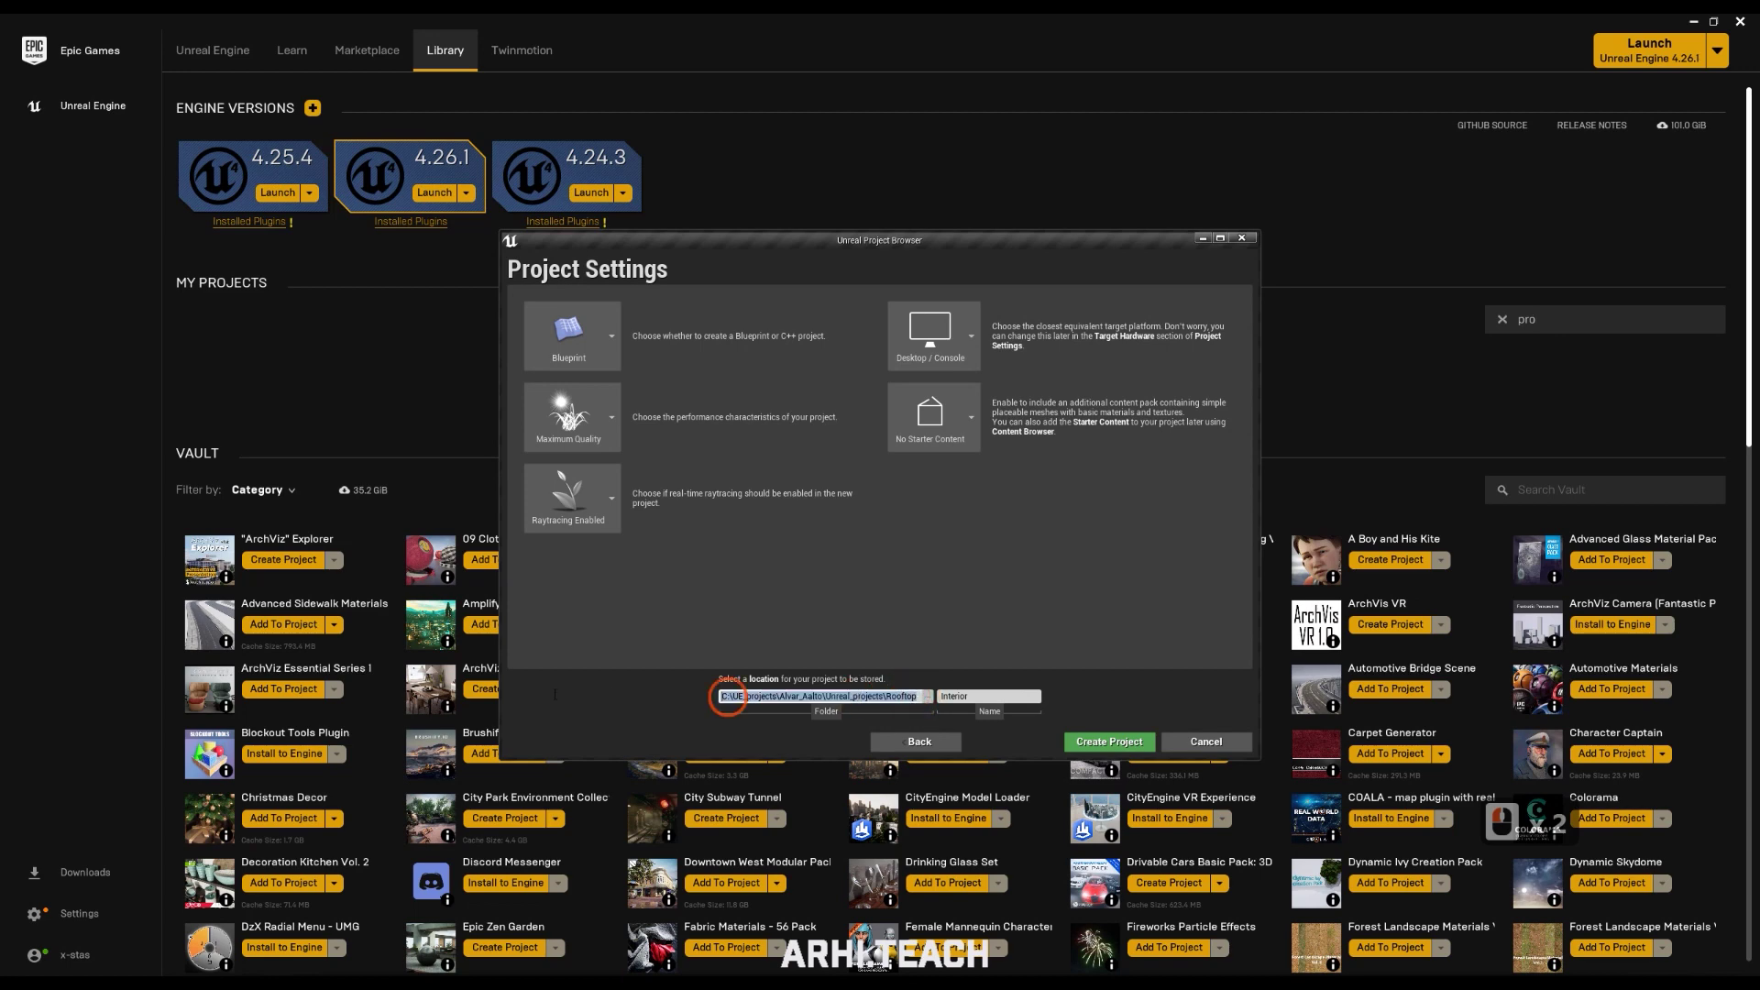
pyautogui.click(1529, 824)
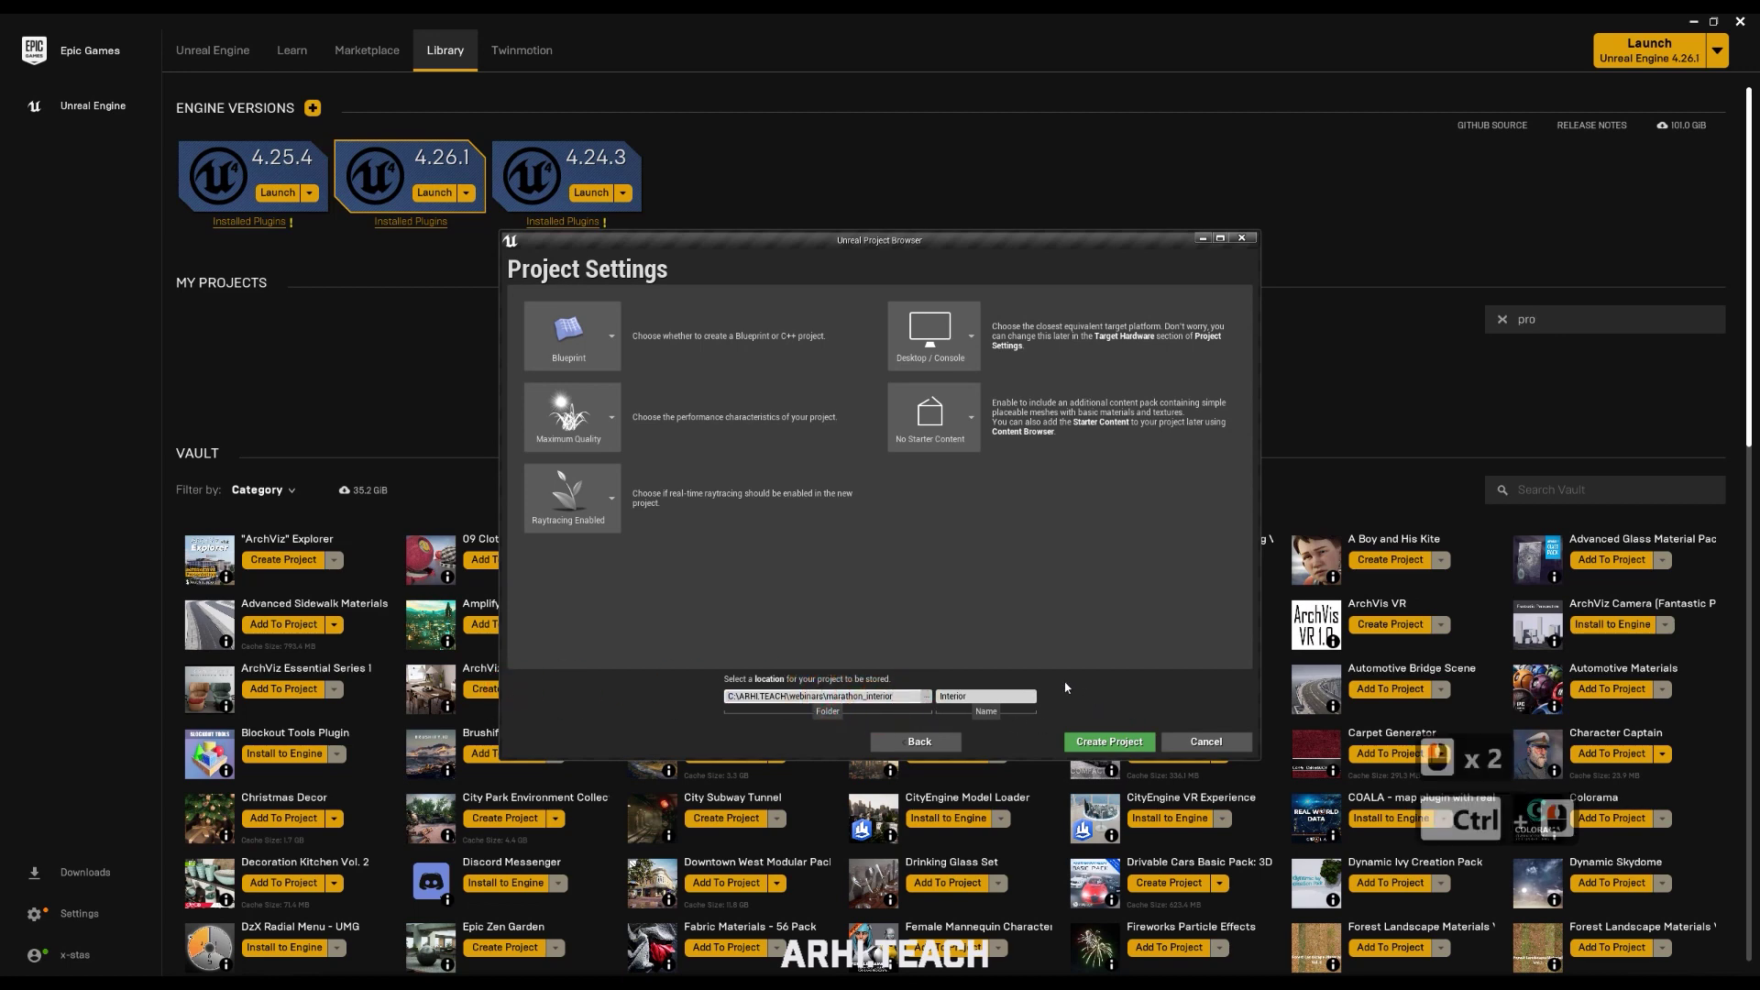
# Create the Interior project and reach the editor's Settings menu once it loads
pyautogui.click(1110, 741)
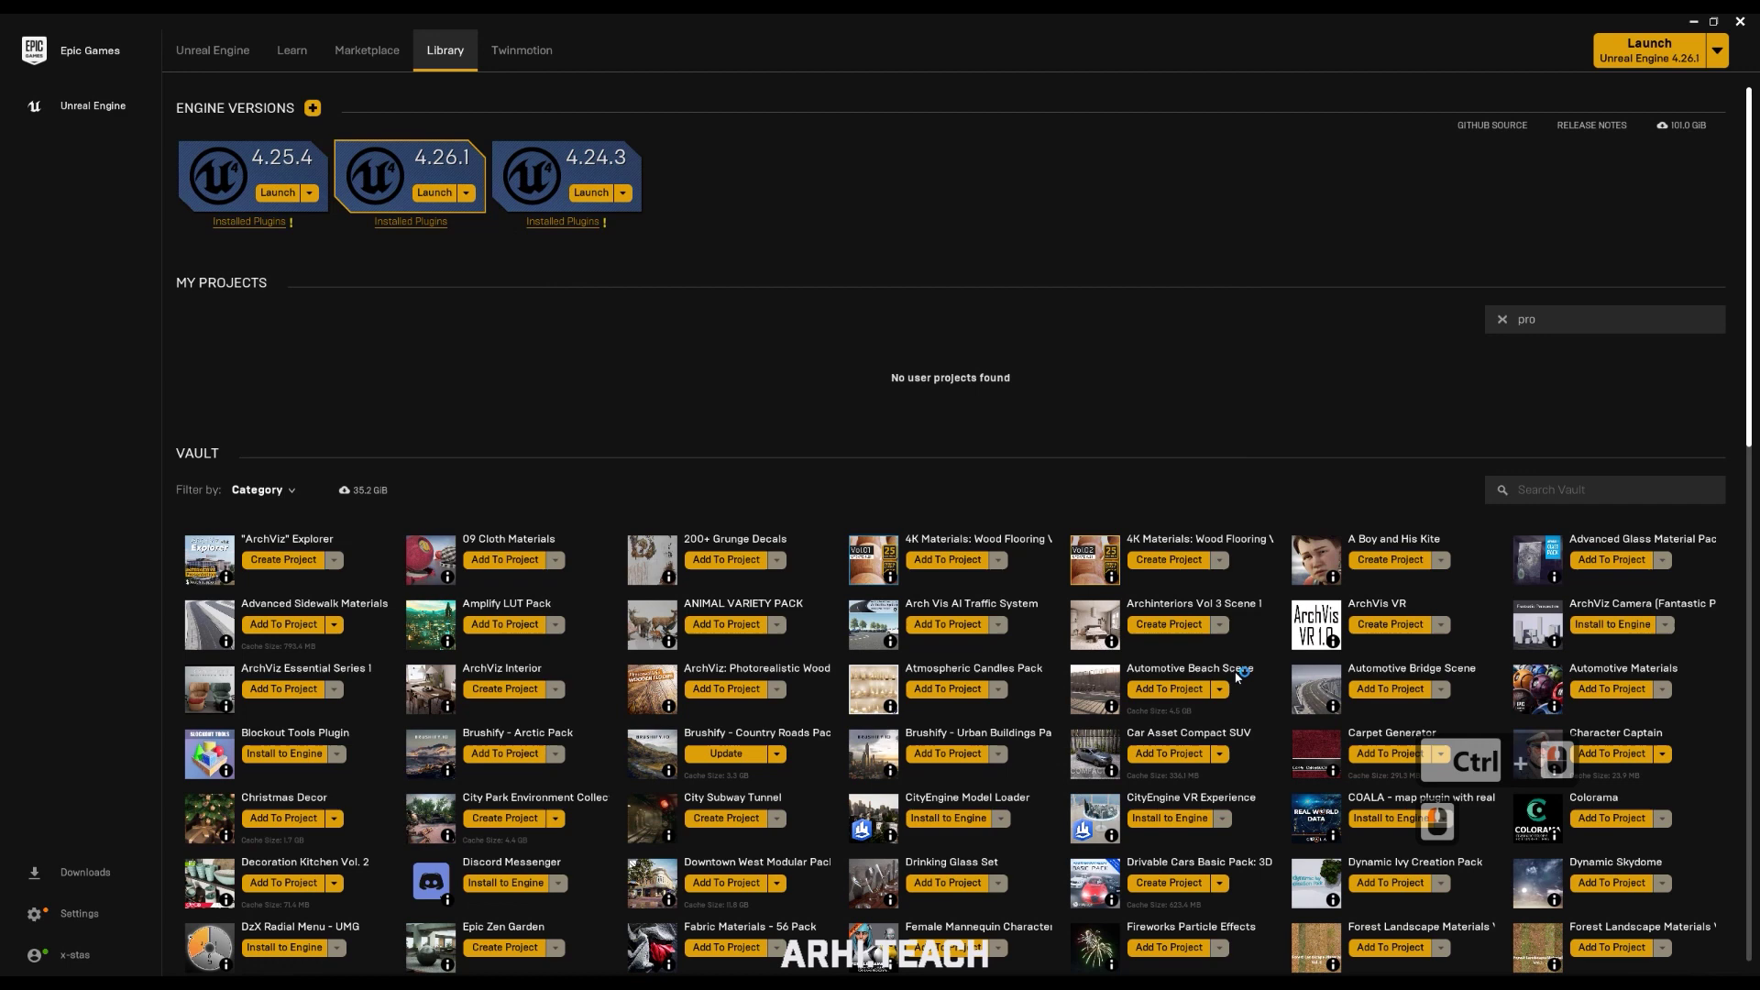
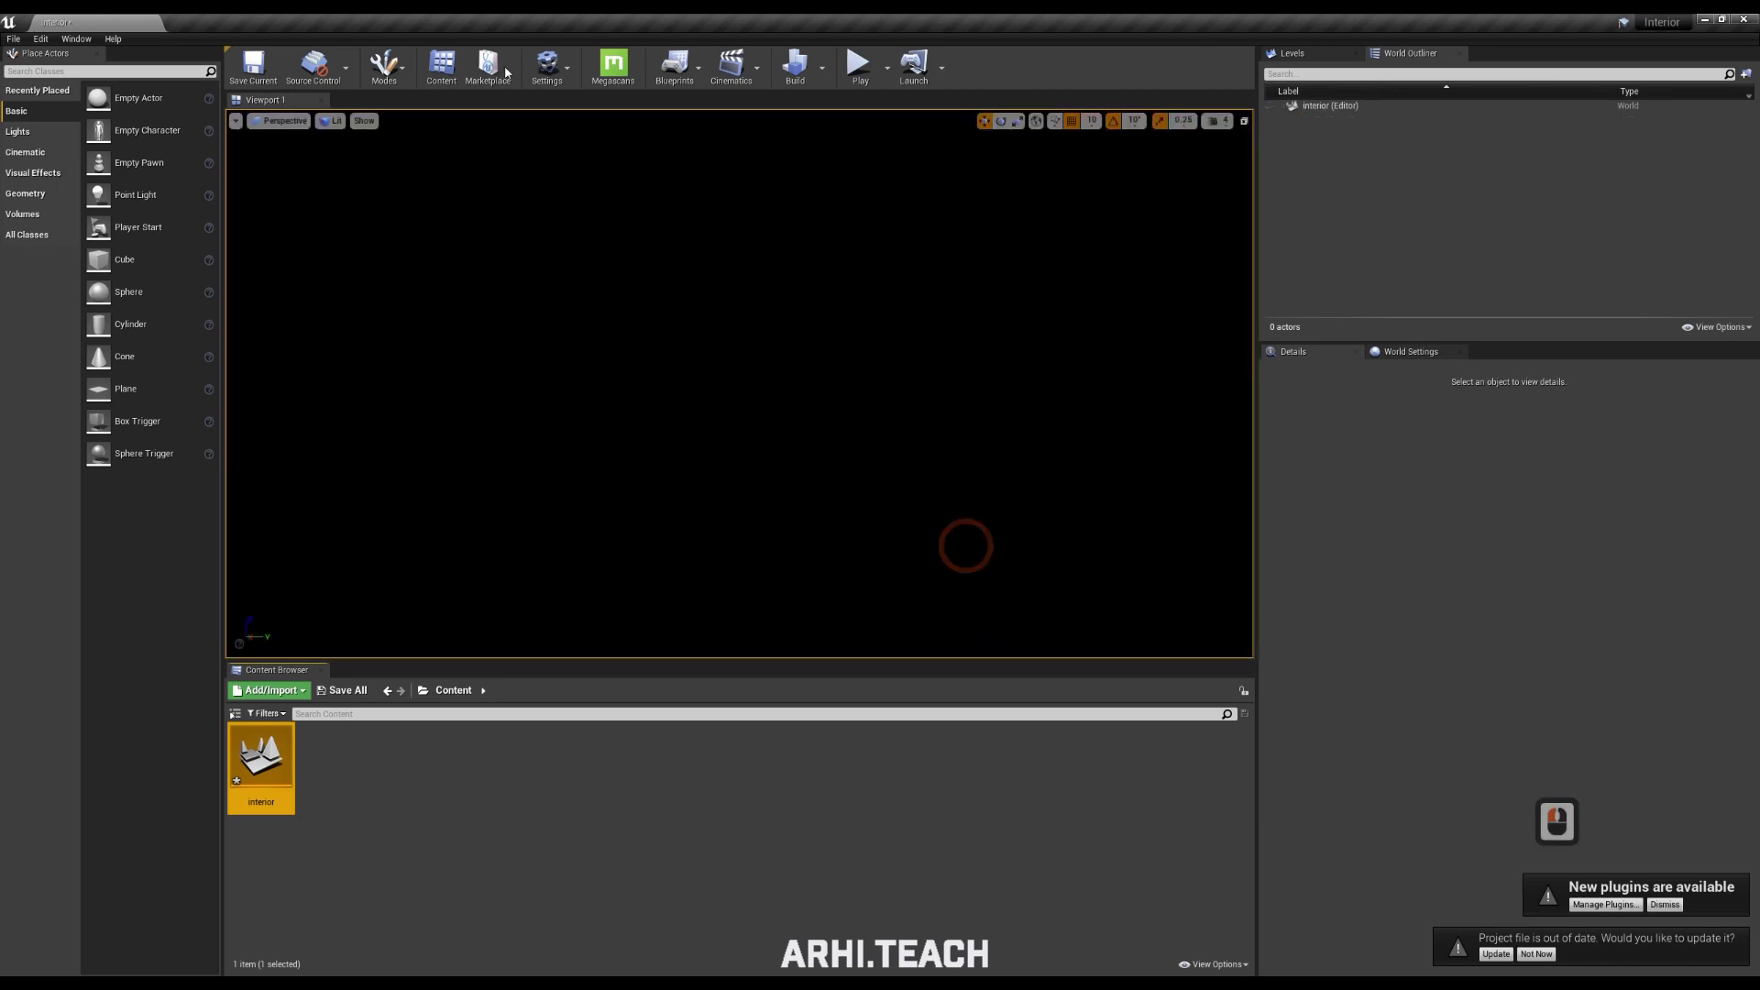
pyautogui.click(578, 81)
# In Maps & Modes set both Editor Startup Map and Game Default Map to interior
pyautogui.click(647, 136)
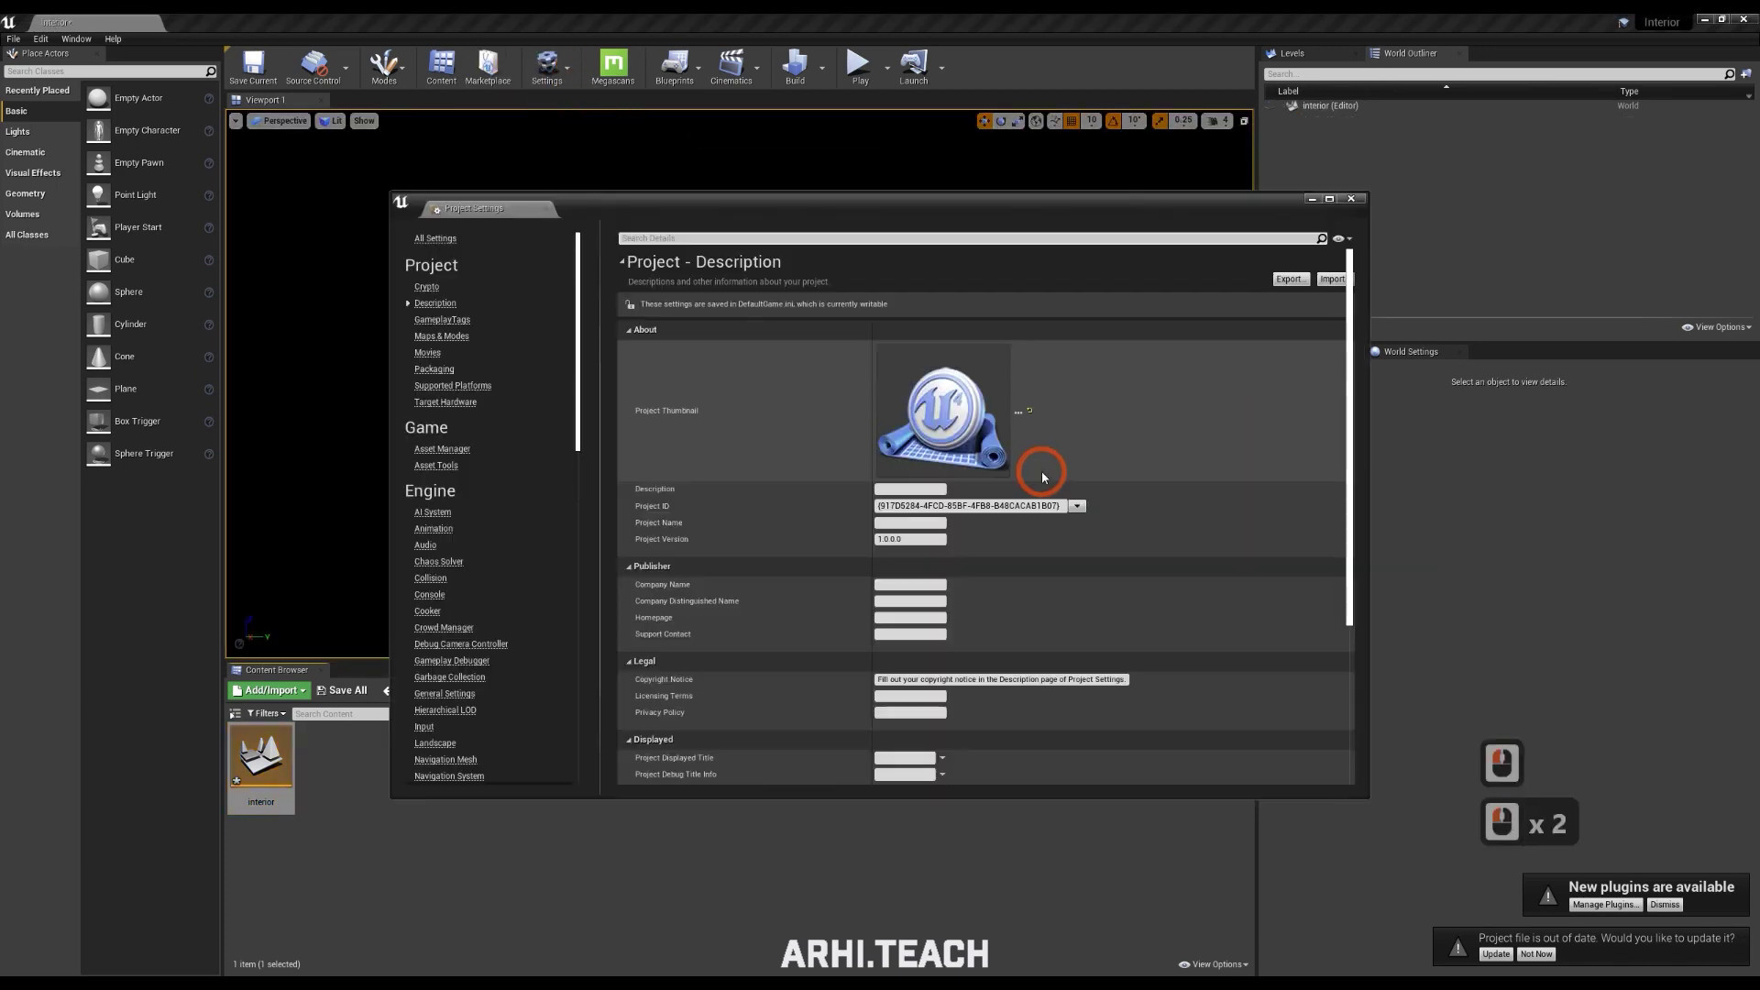
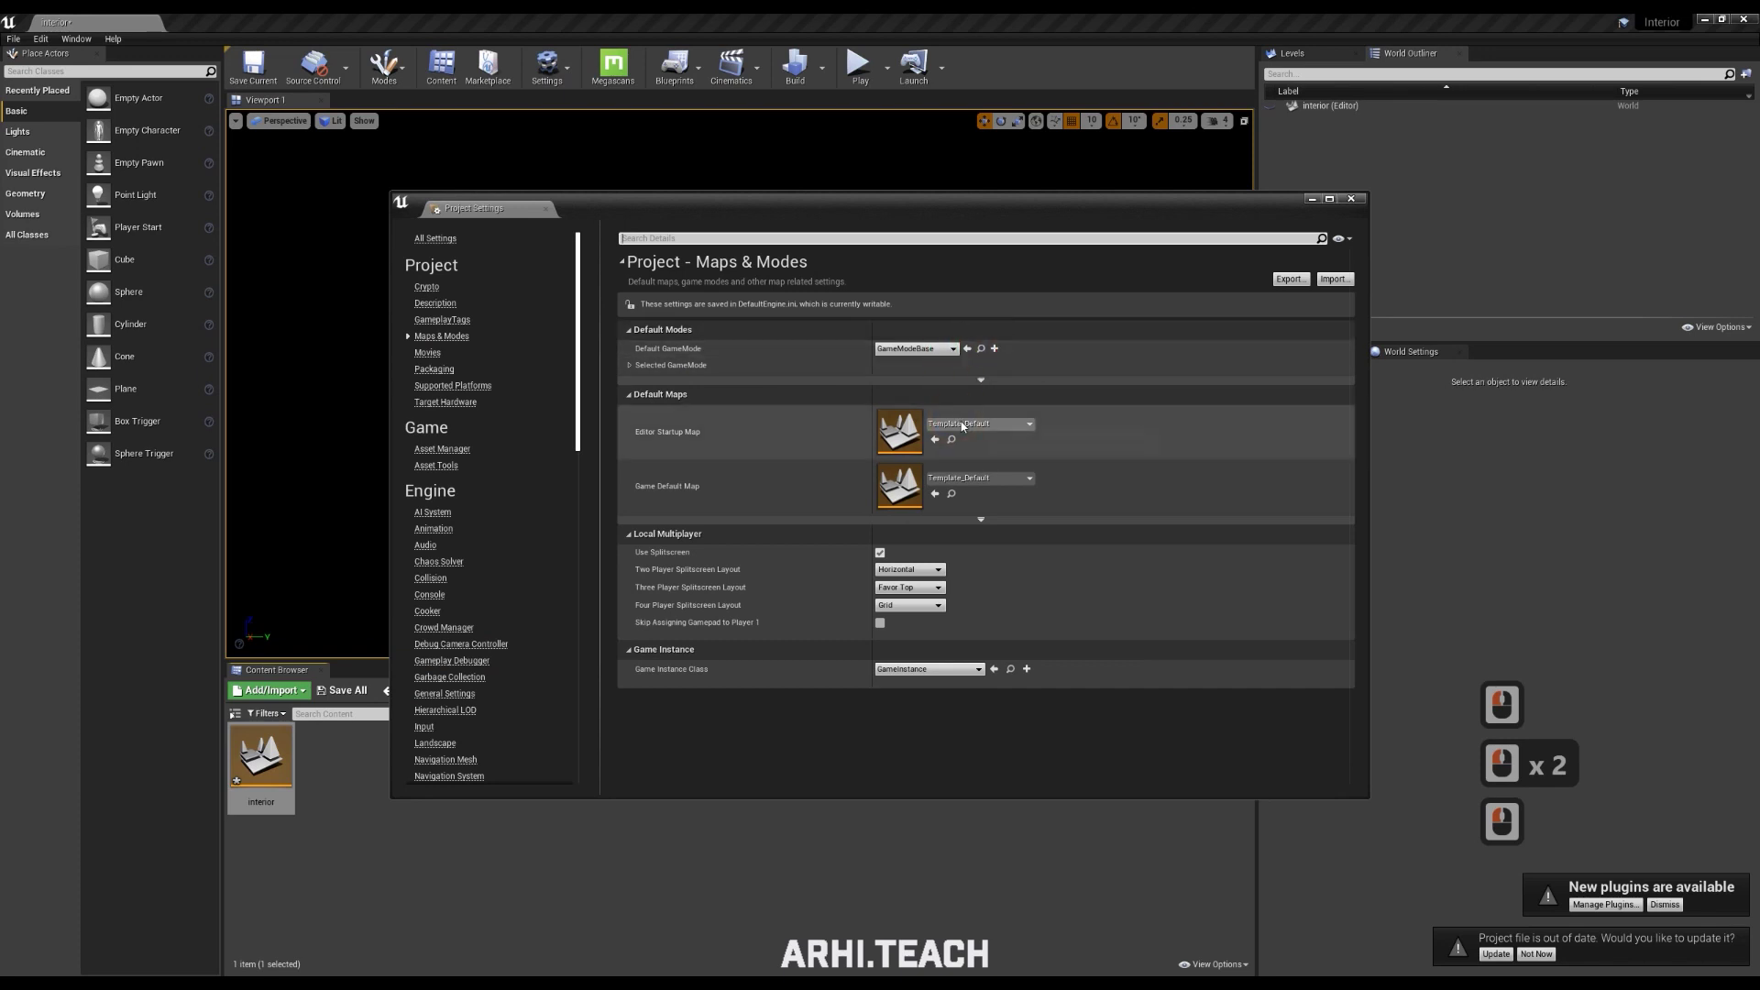
pyautogui.click(1051, 435)
pyautogui.click(996, 530)
pyautogui.doubleClick(991, 483)
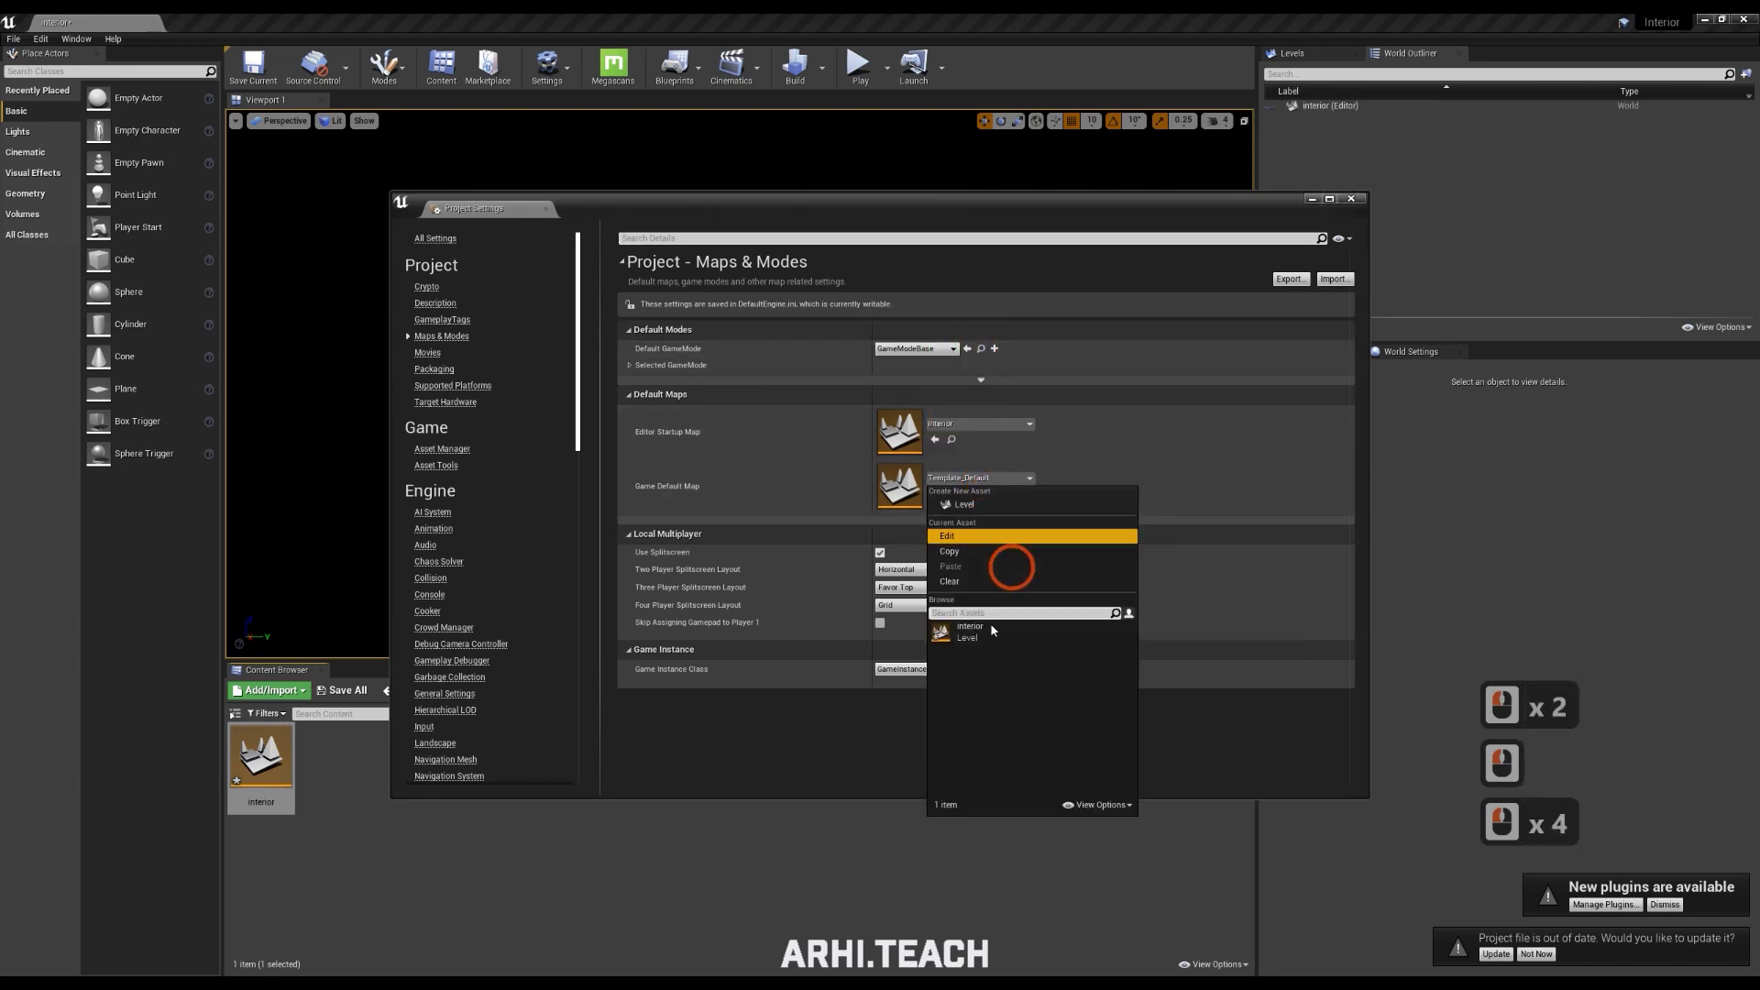
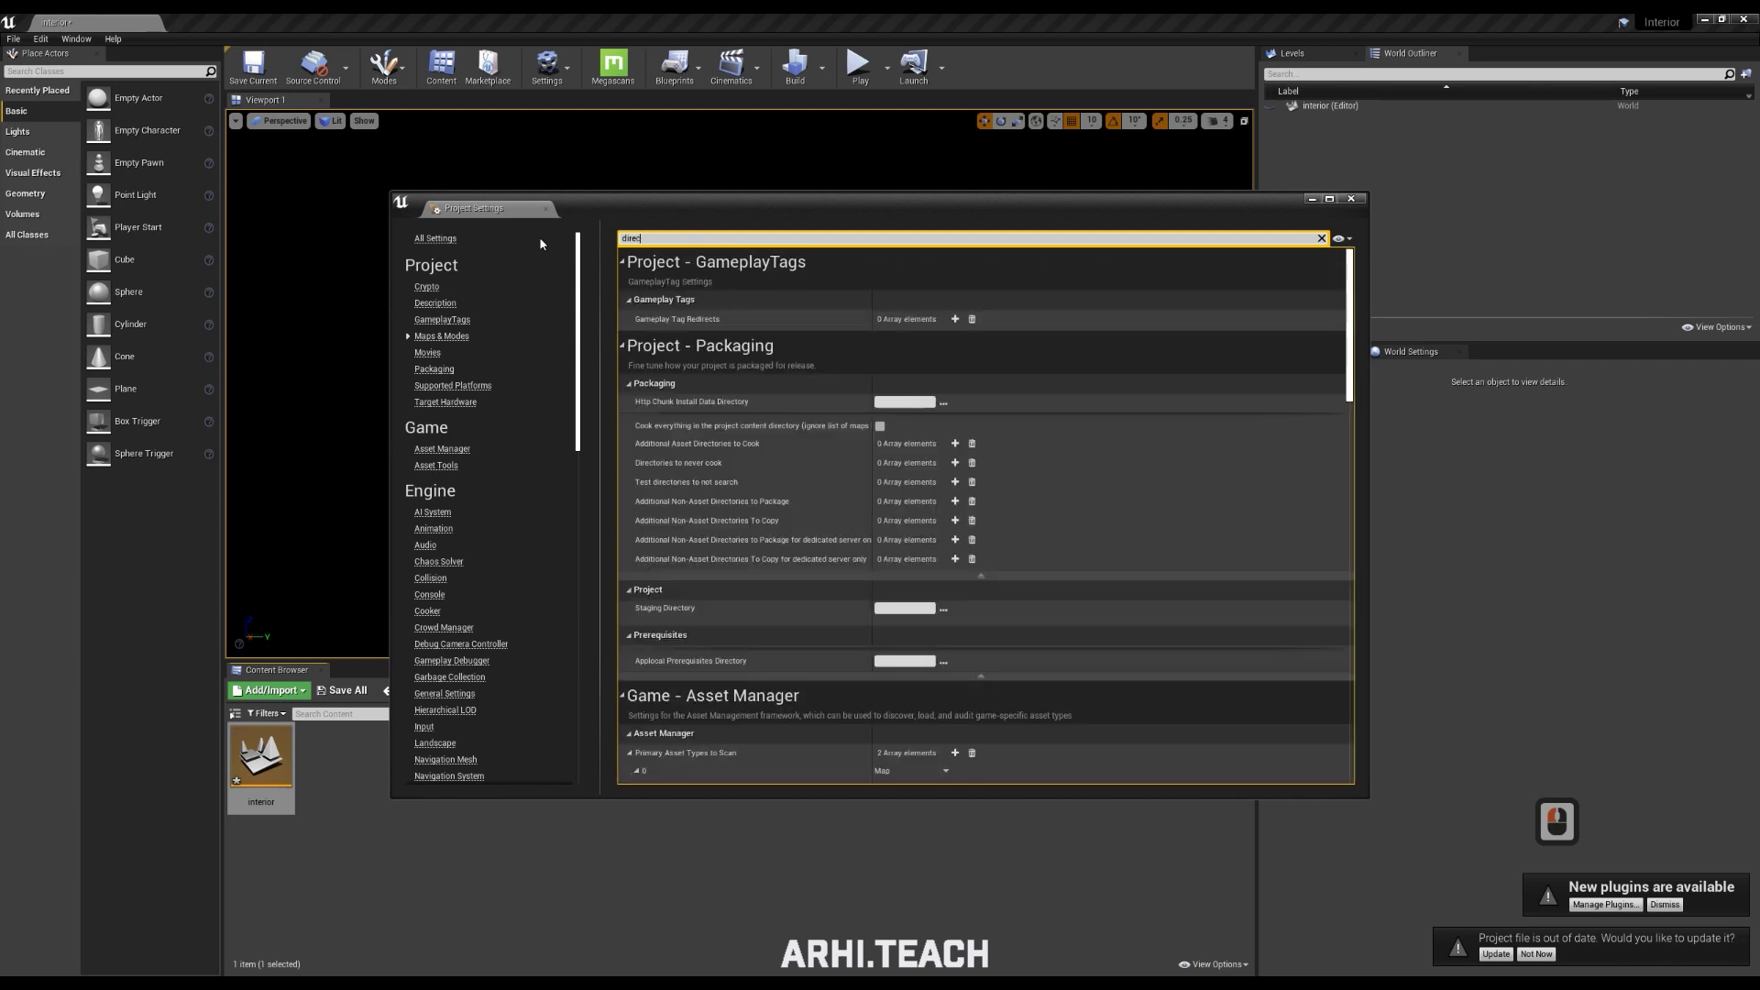
# Enable virtual textures, virtual lightmaps and 1024 reflection captures in Rendering settings
pyautogui.click(929, 350)
pyautogui.click(1032, 509)
pyautogui.click(507, 258)
pyautogui.scroll(-3)
pyautogui.click(451, 619)
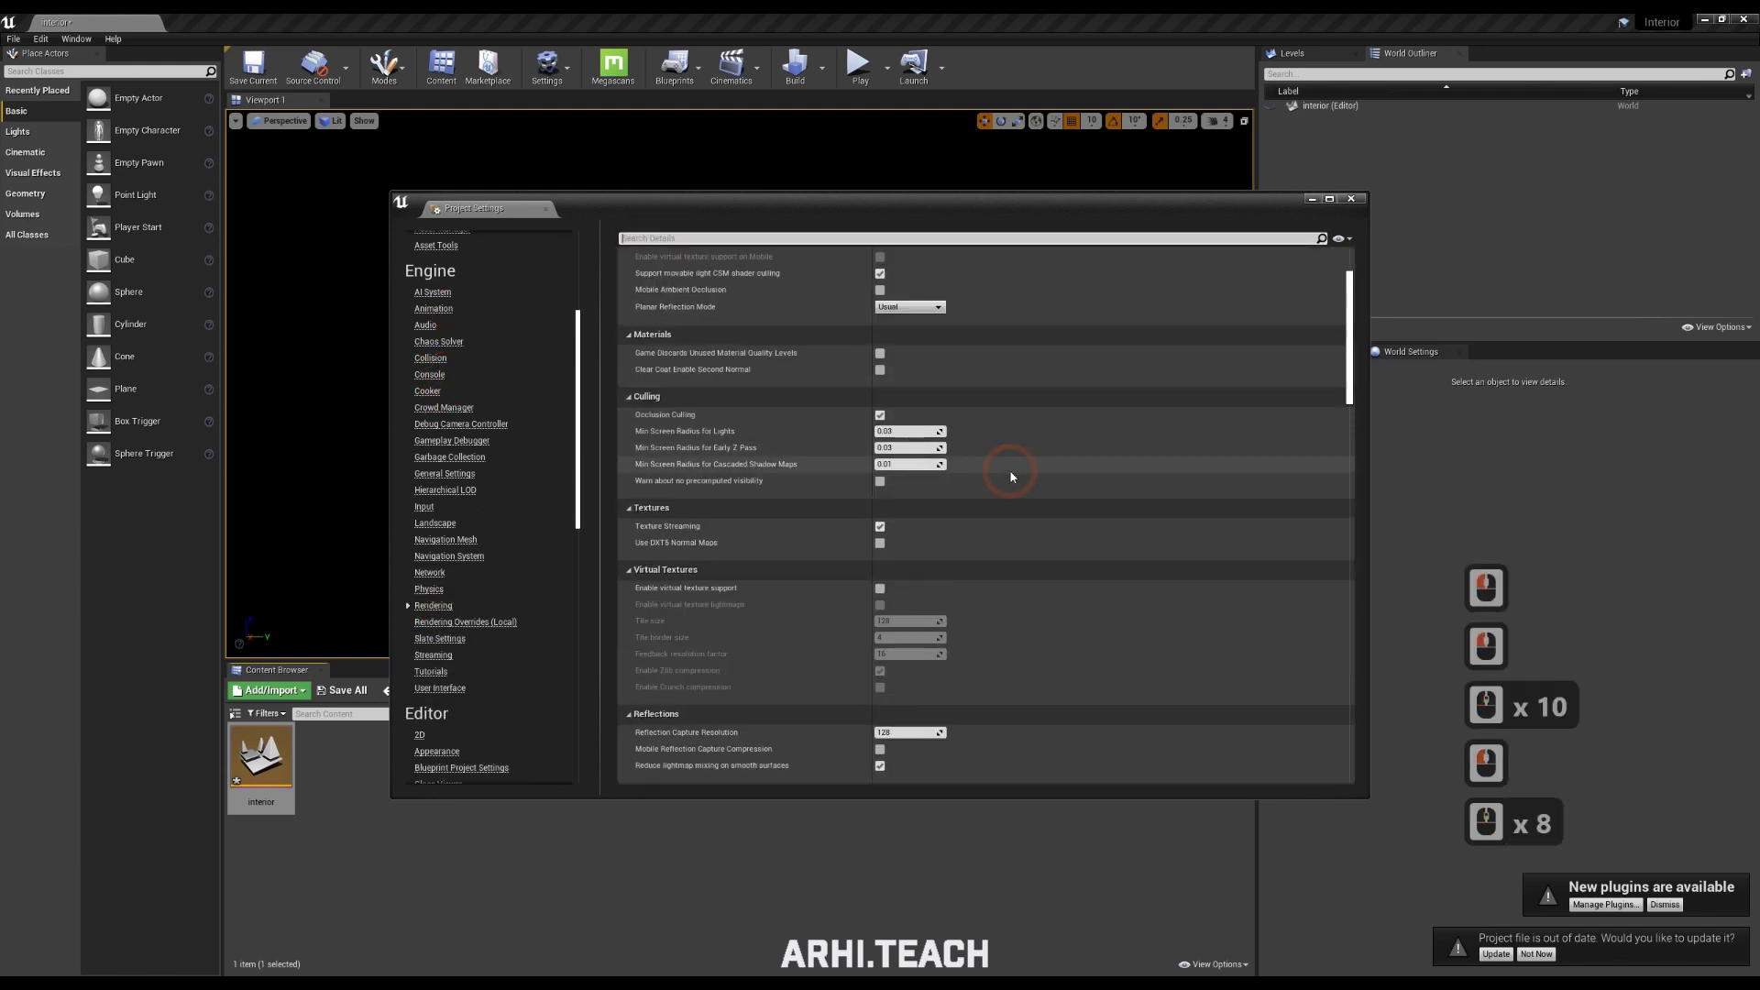
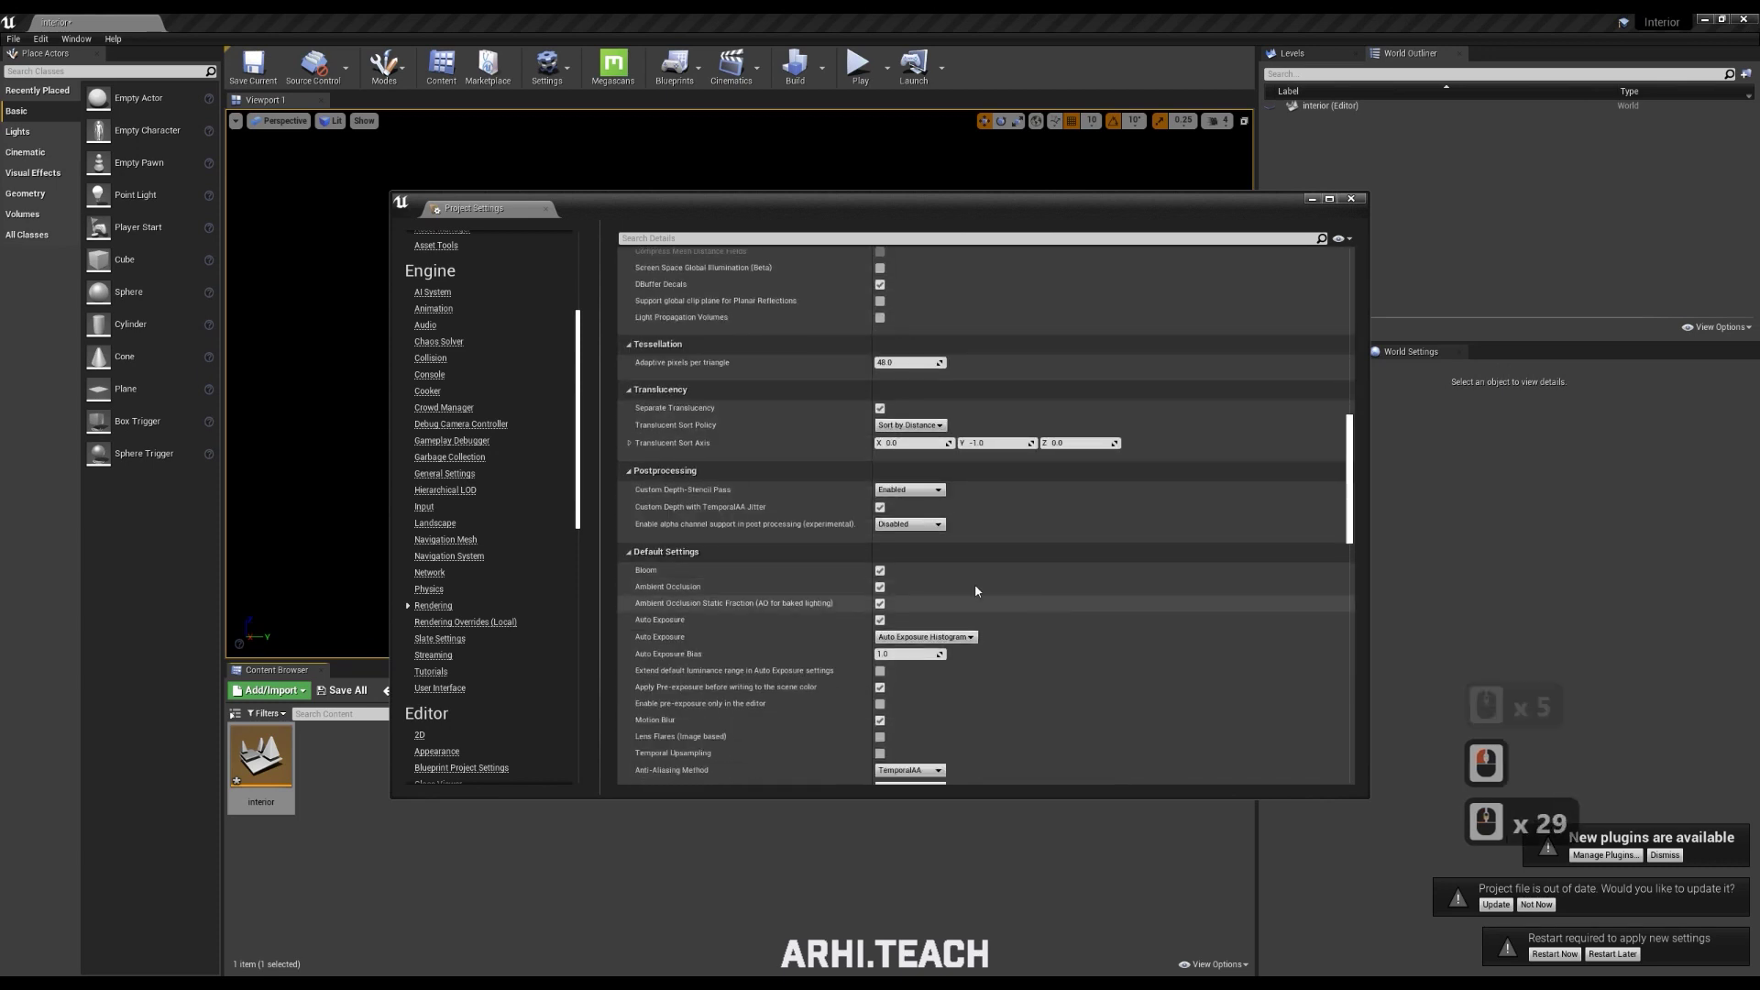
# Turn off Bloom and Auto Exposure defaults and close Project Settings
pyautogui.click(890, 579)
pyautogui.click(922, 628)
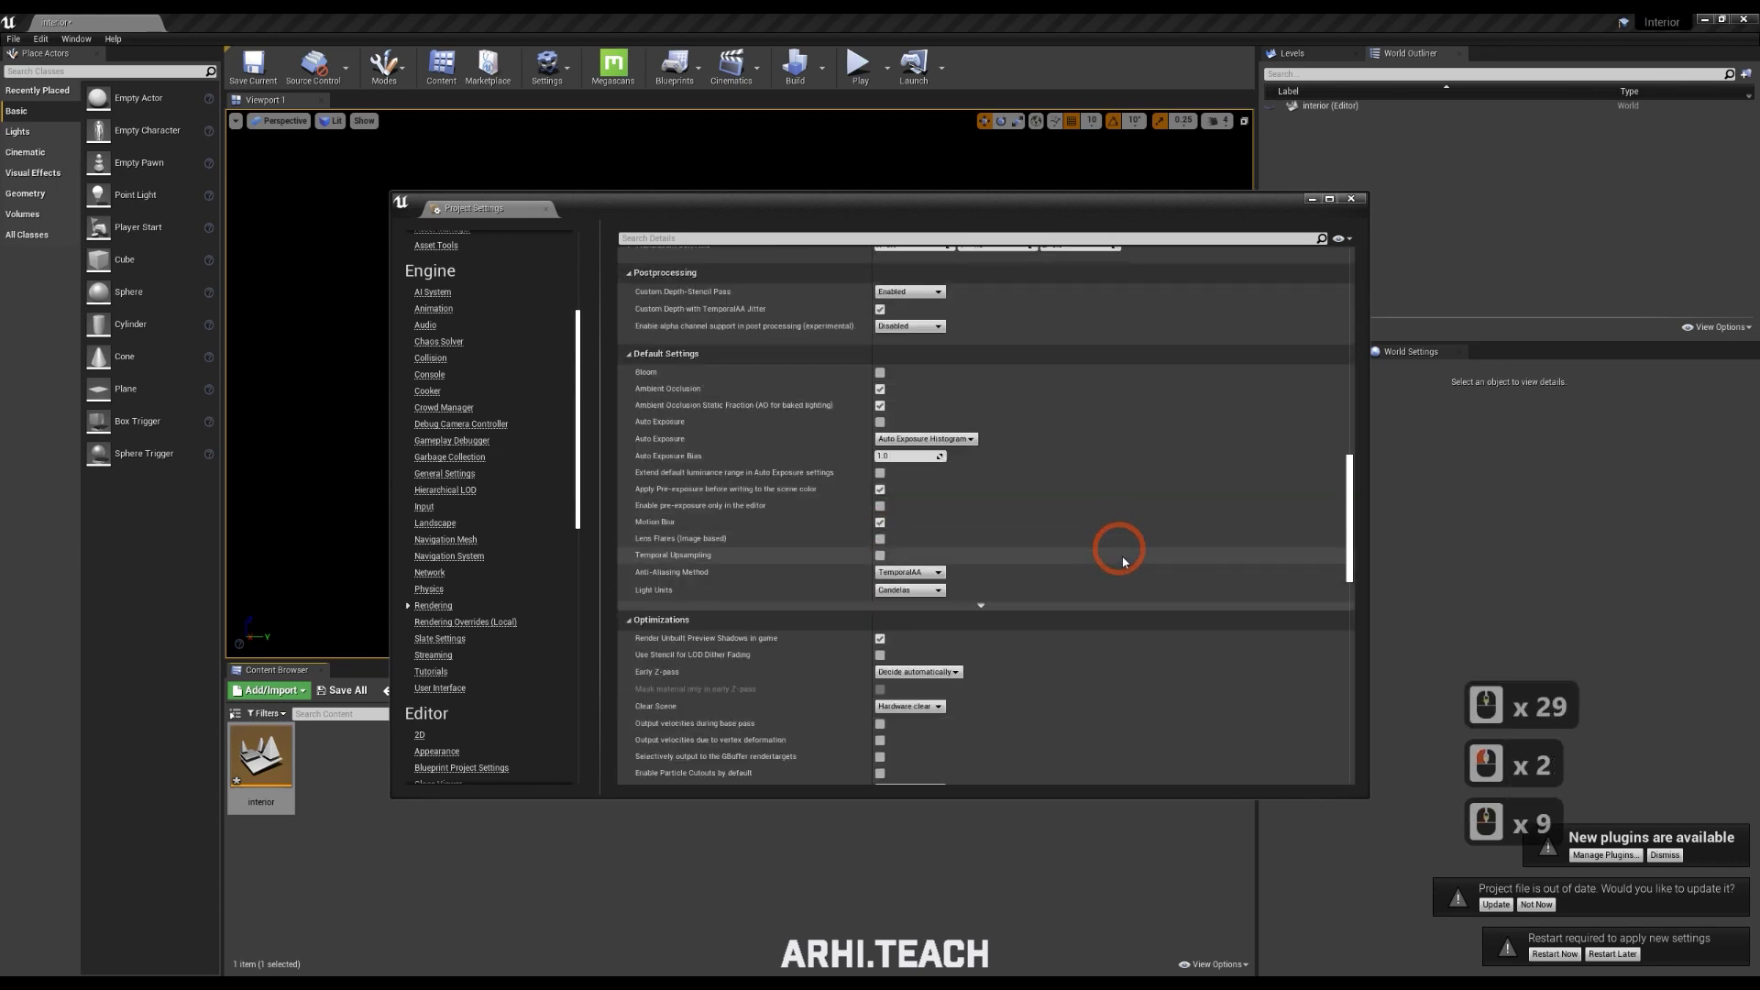
pyautogui.middleClick(1132, 576)
pyautogui.click(1316, 240)
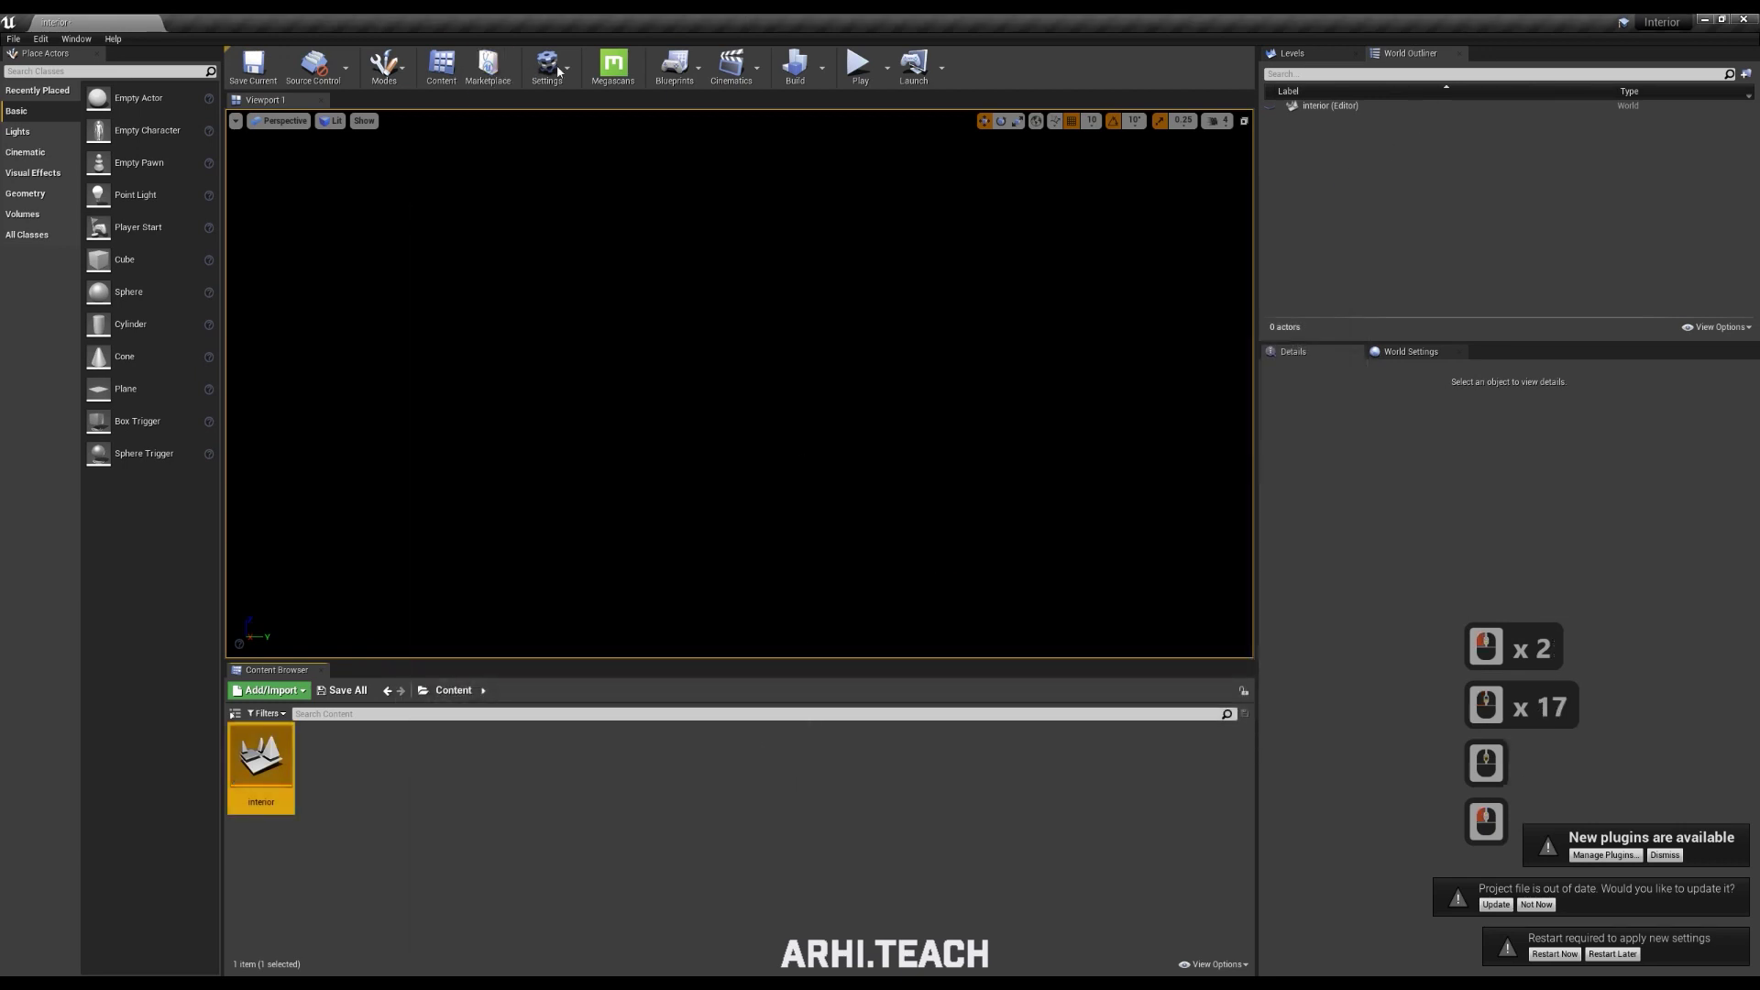
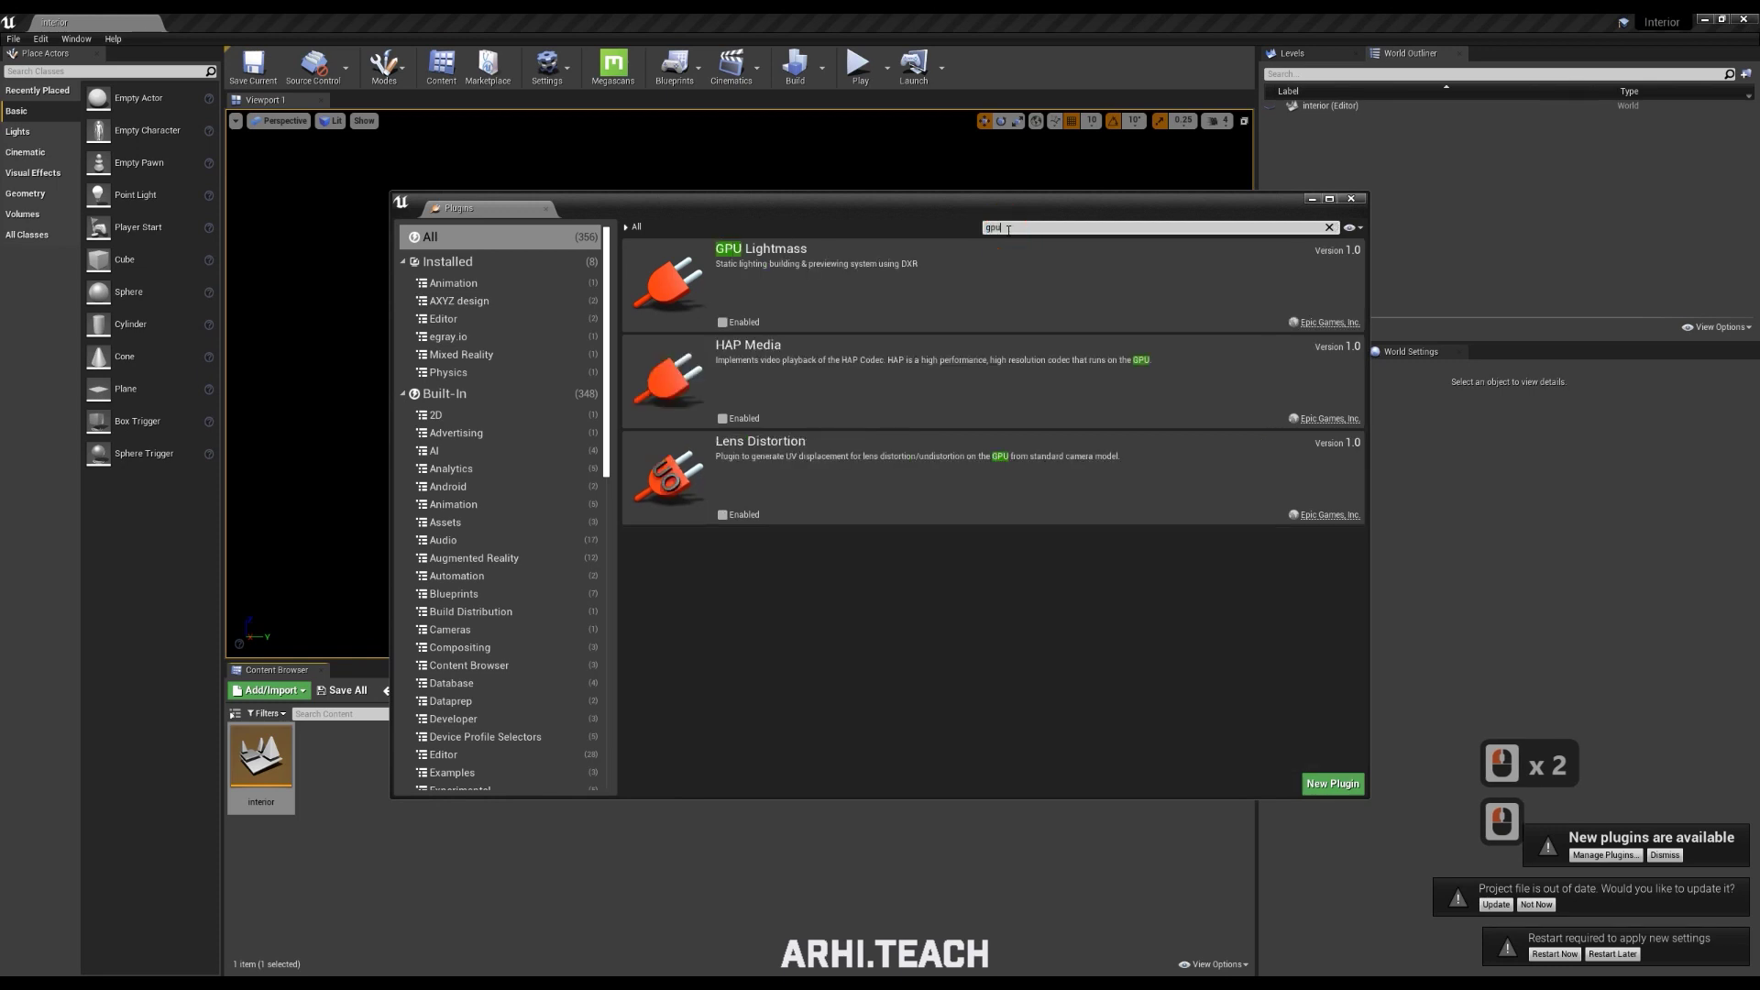
# Enable the GPU Lightmass plugin, then find and enable Datasmith Importer
pyautogui.click(729, 325)
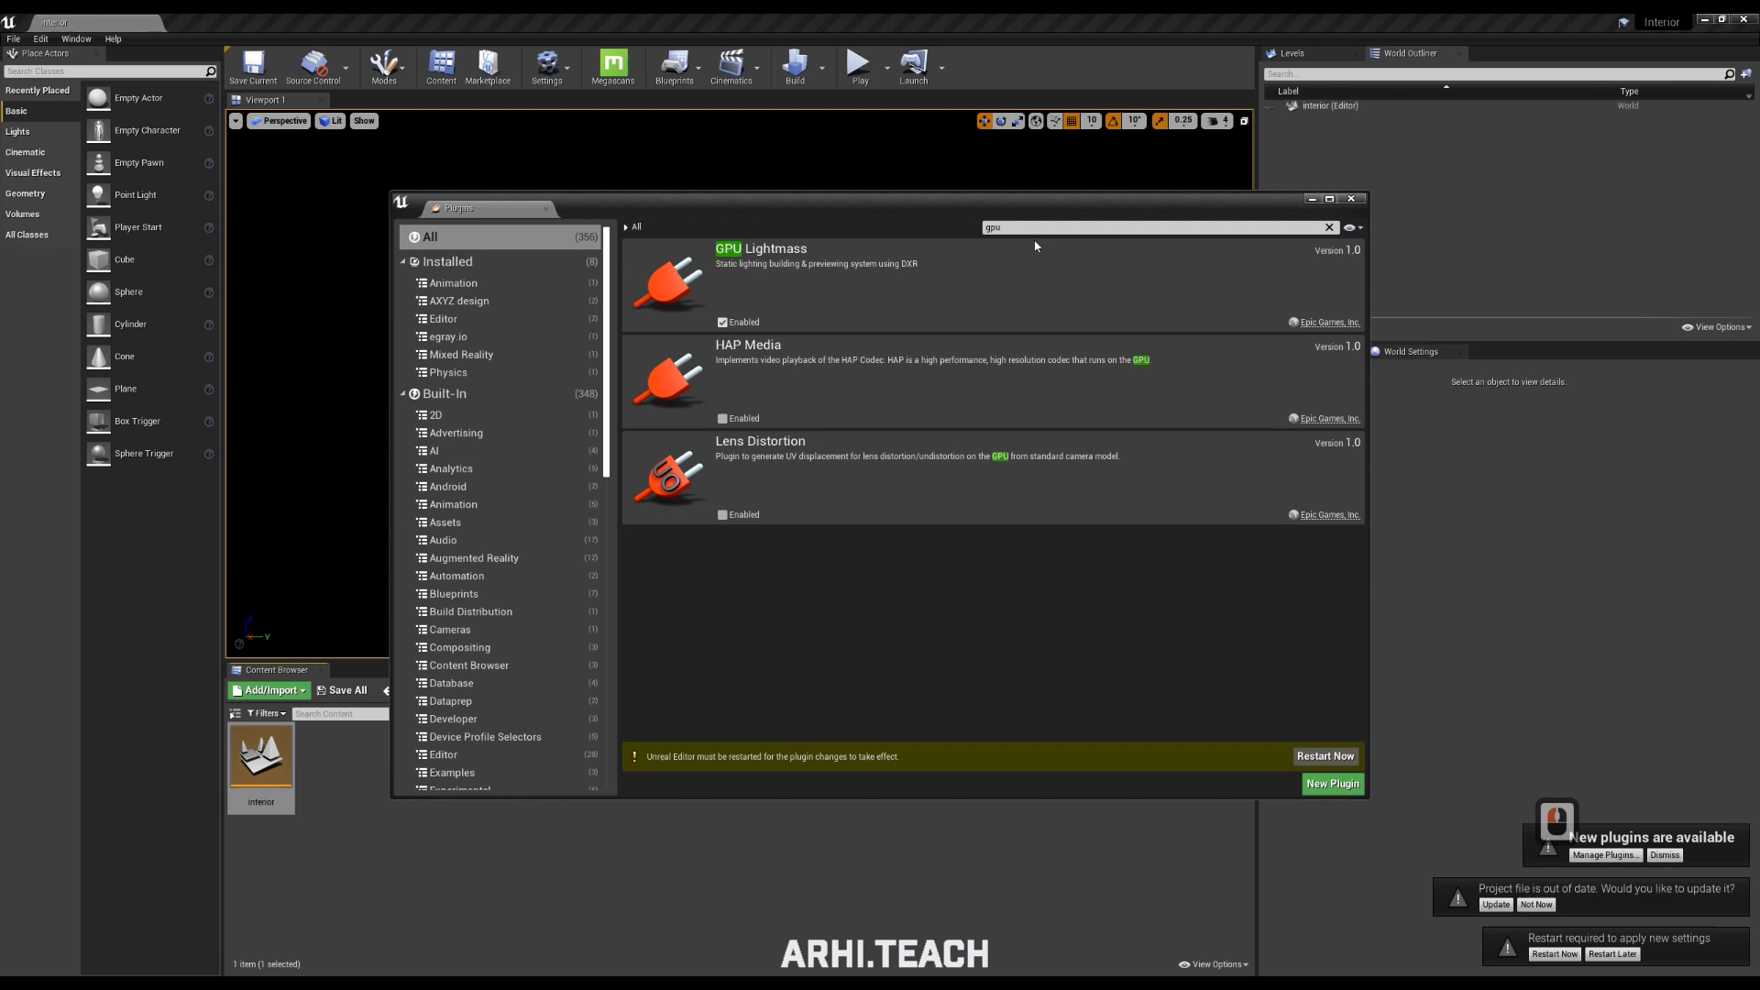
pyautogui.click(798, 273)
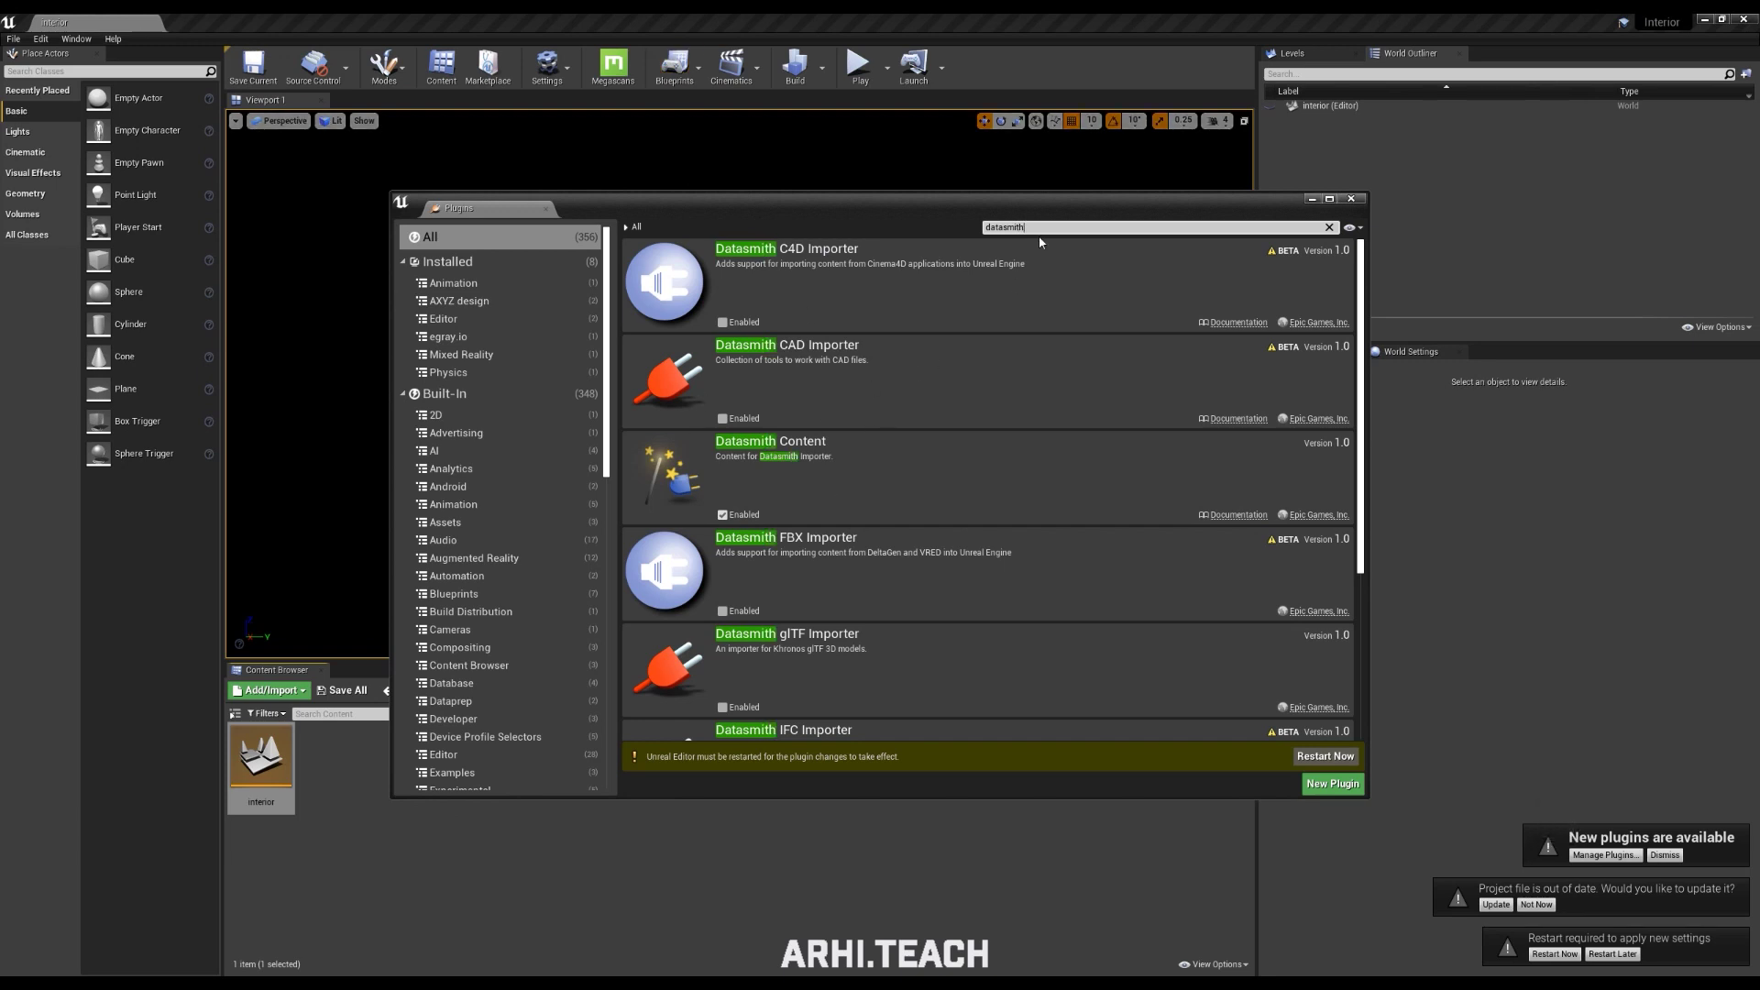
pyautogui.click(494, 400)
pyautogui.click(469, 250)
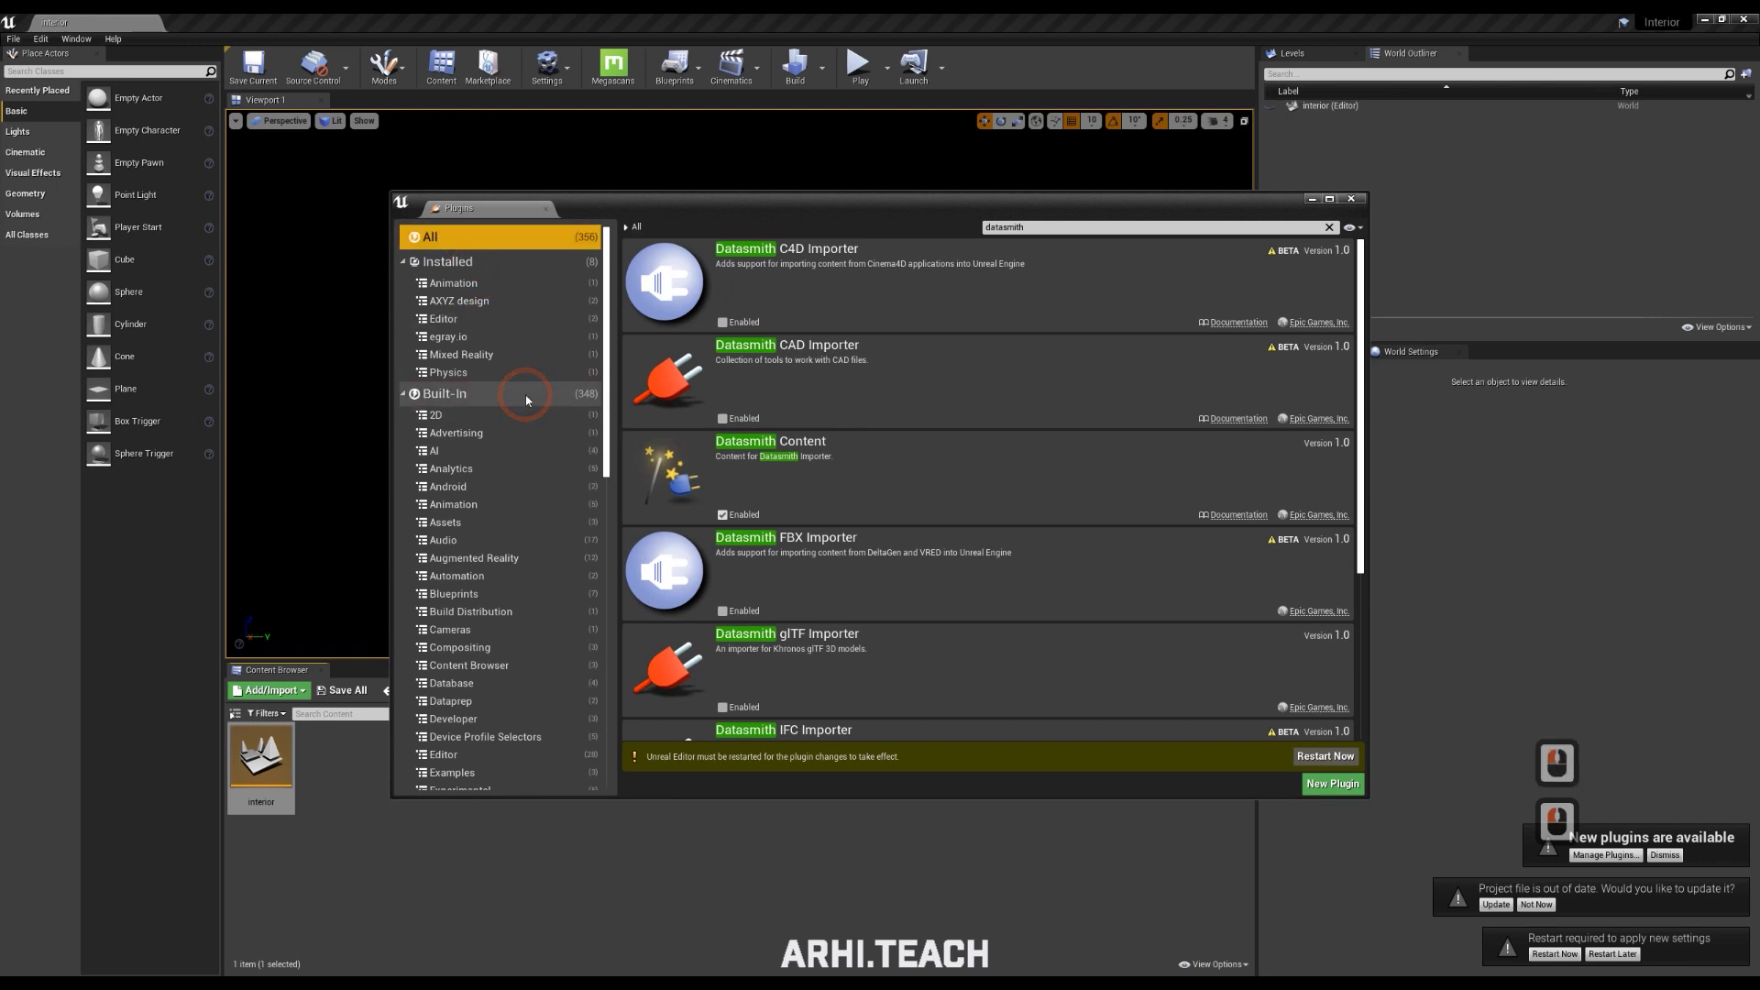
pyautogui.click(532, 397)
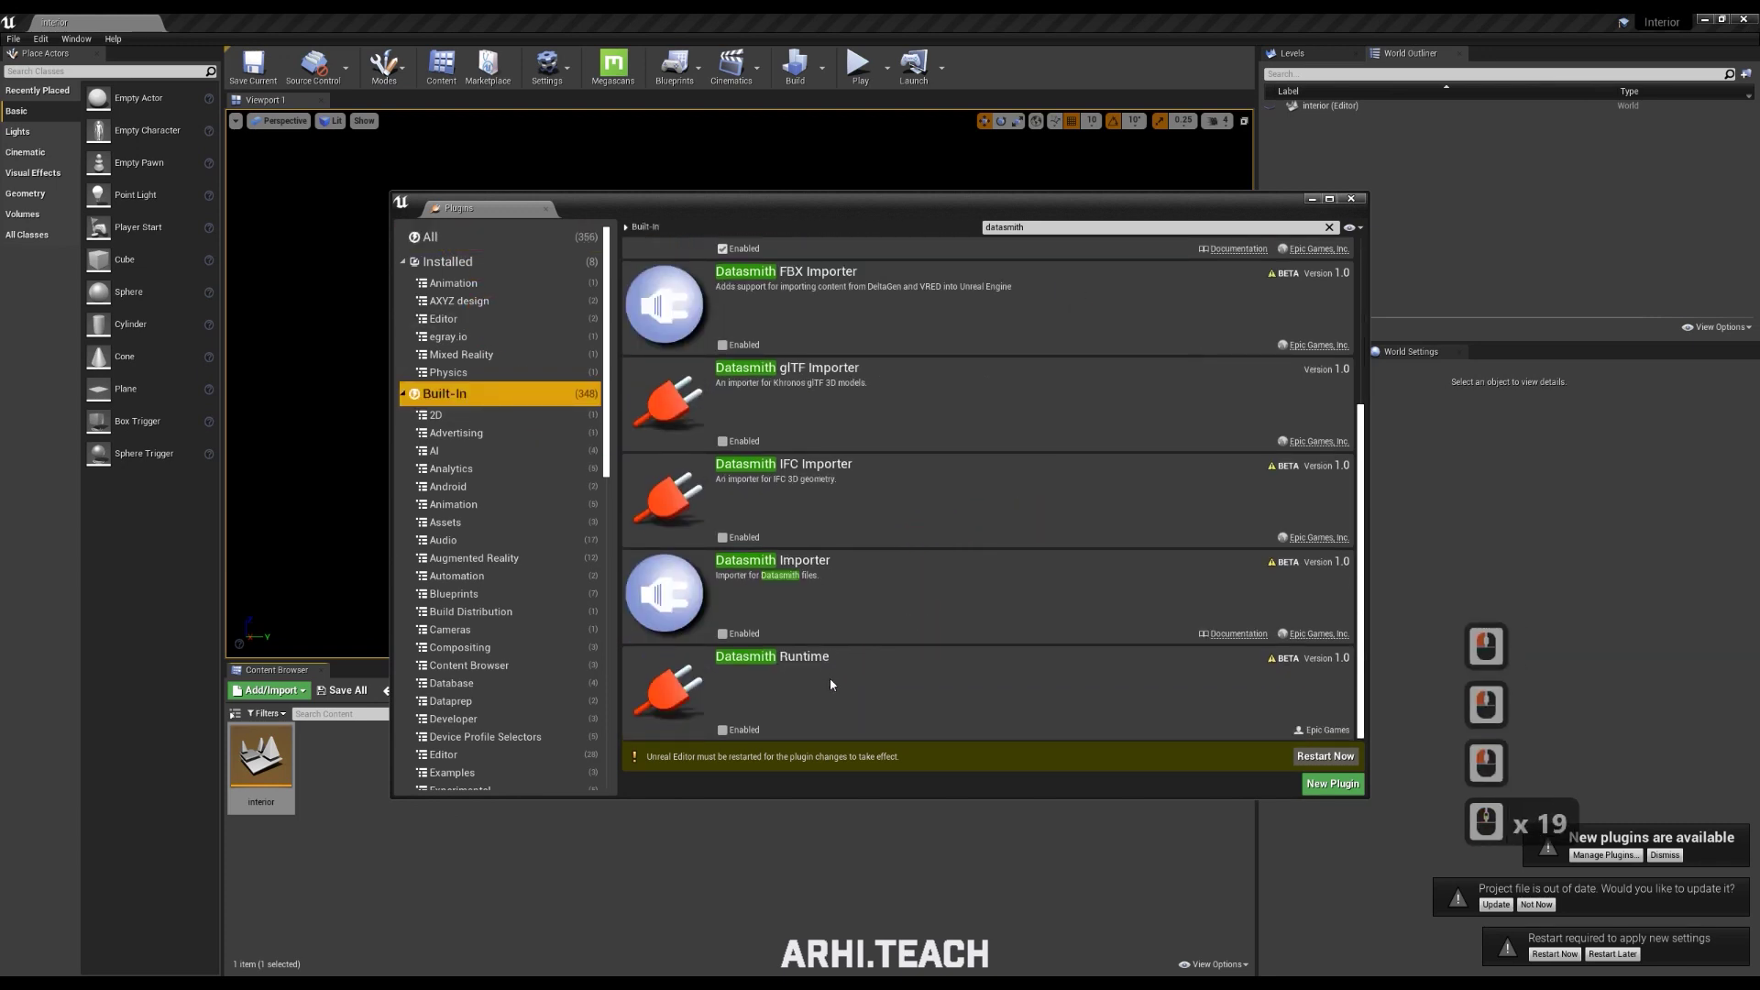
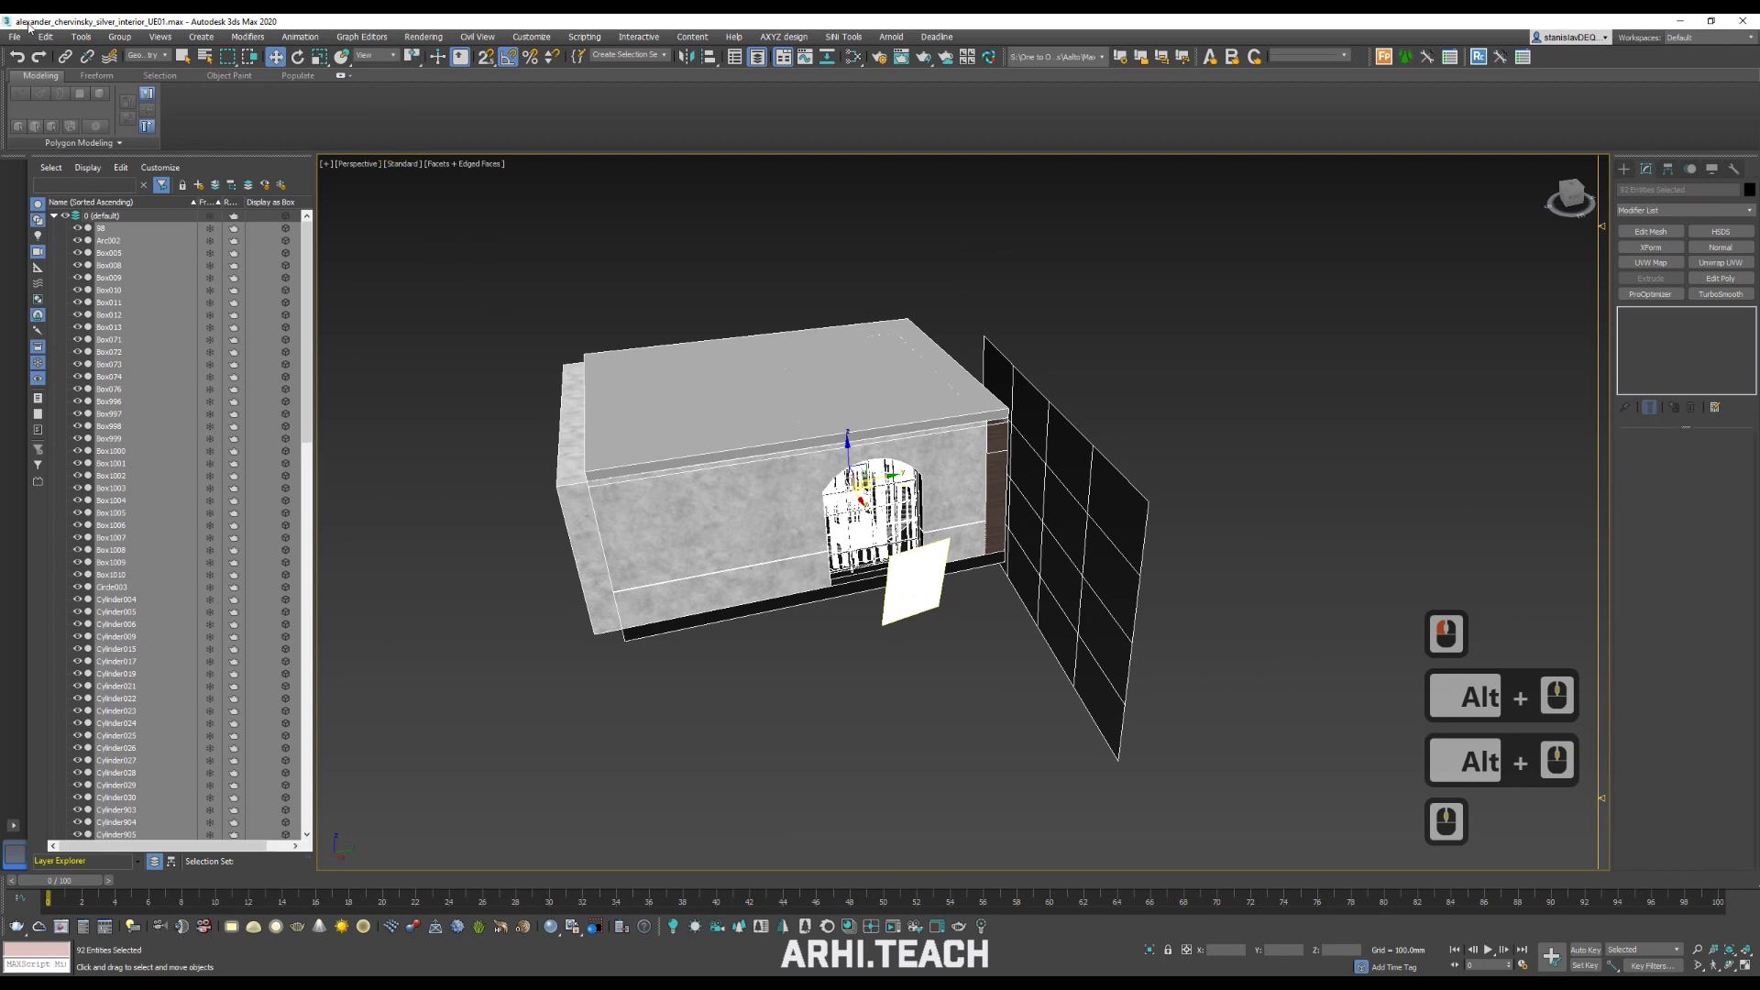
# Export the whole scene via File > Export as an Unreal Datasmith file to the Export folder
pyautogui.click(20, 38)
pyautogui.click(52, 243)
pyautogui.click(228, 254)
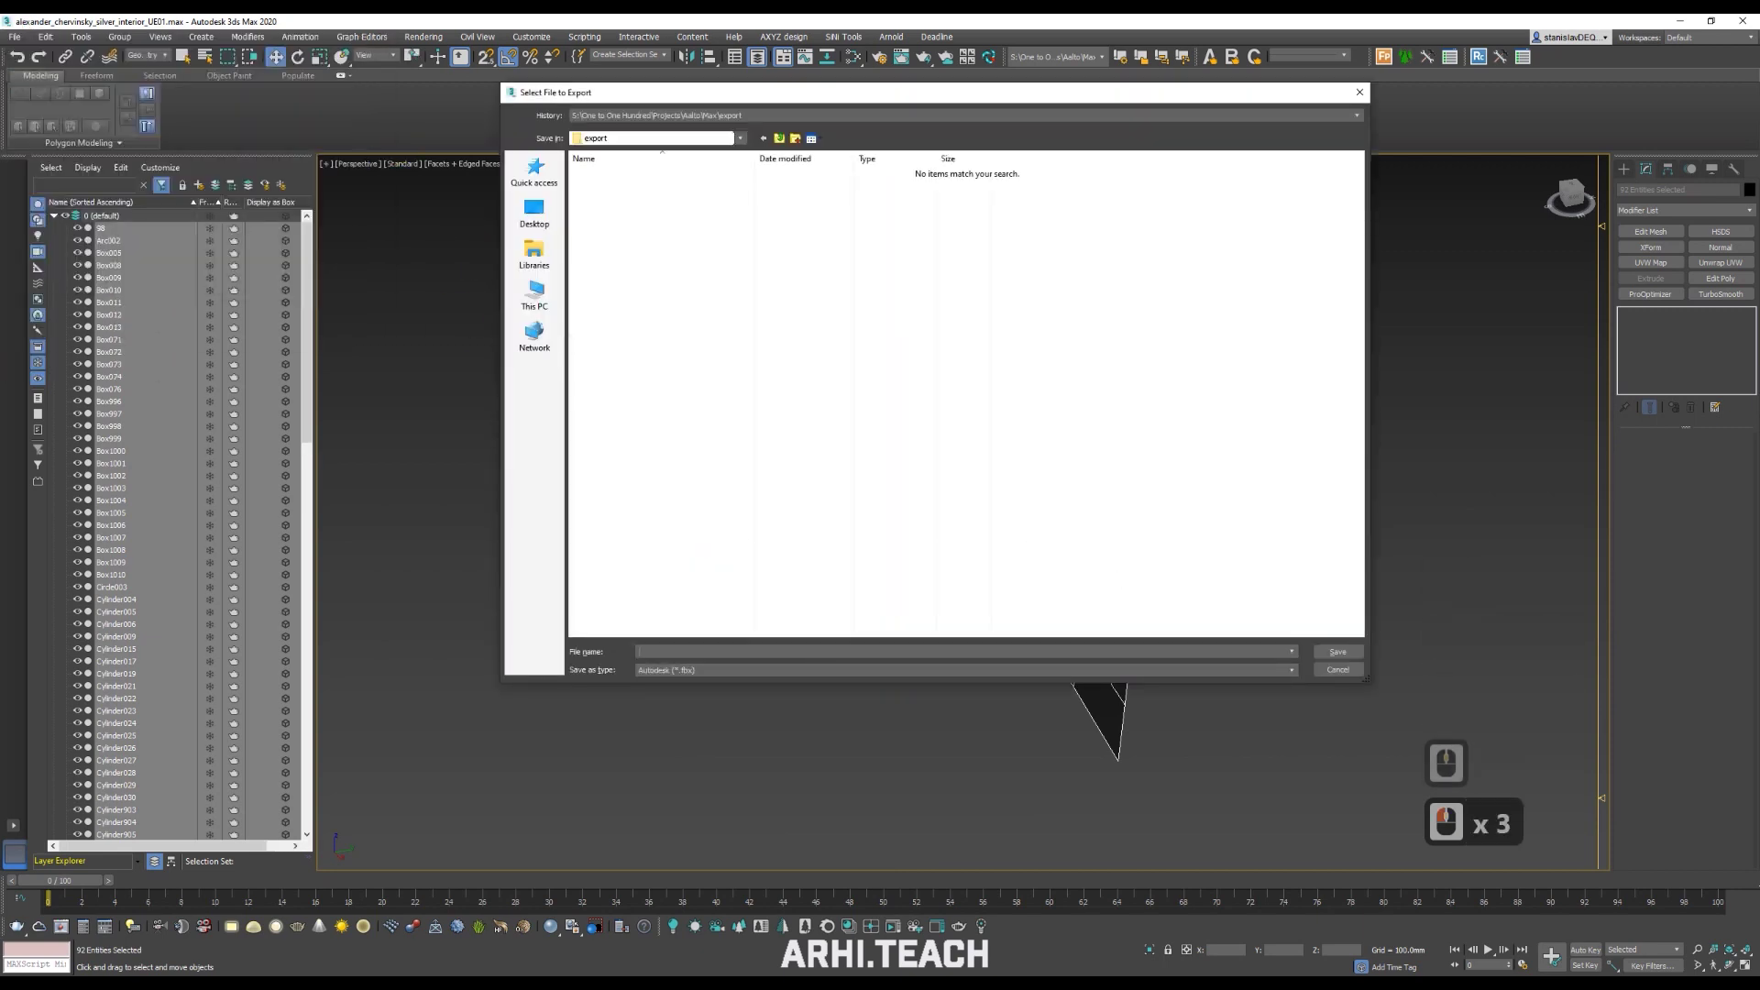
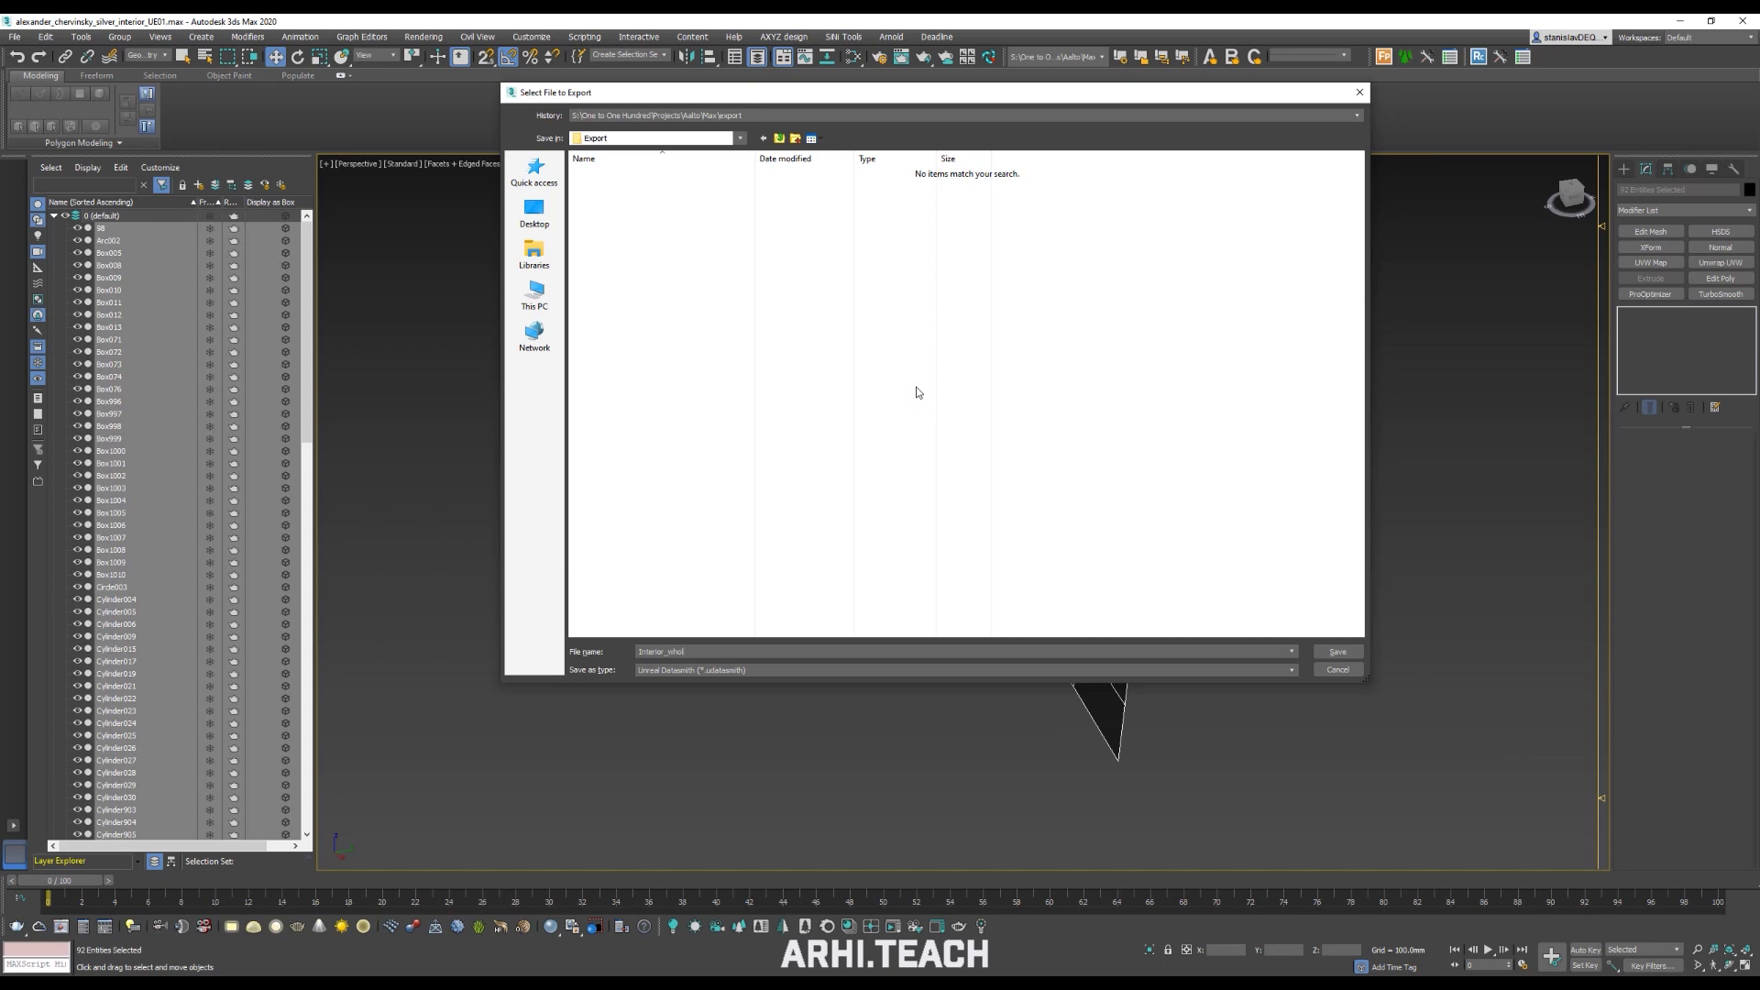
pyautogui.click(872, 553)
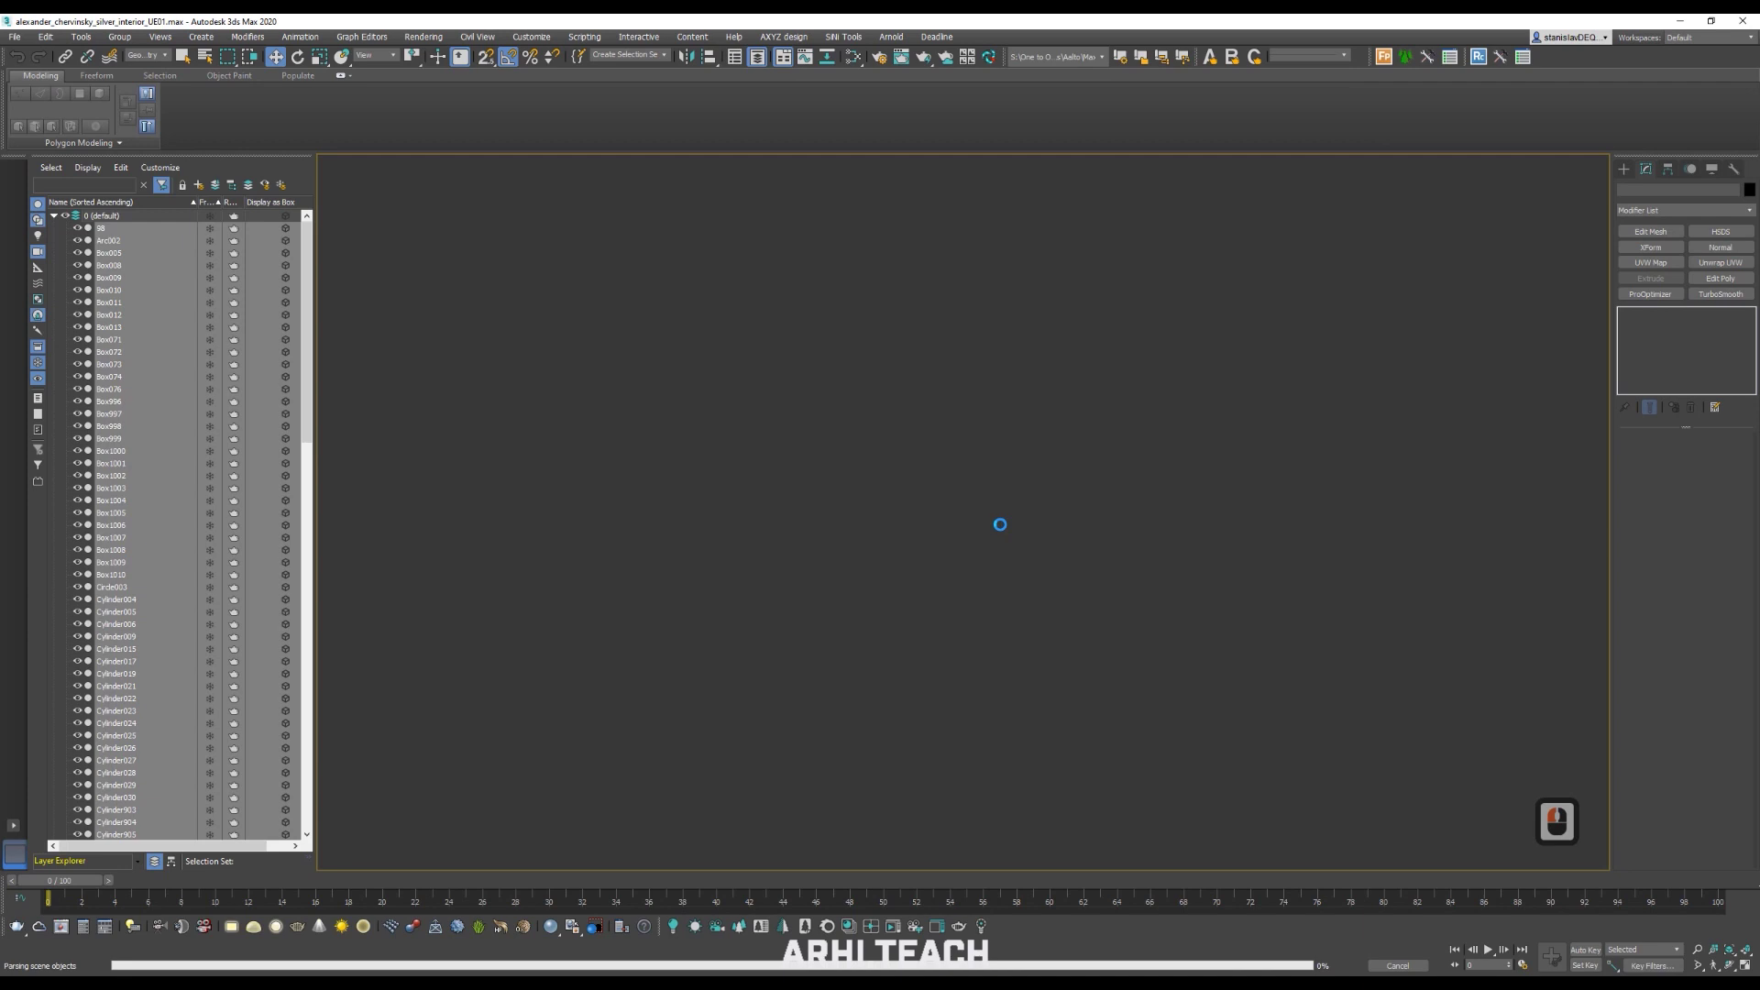
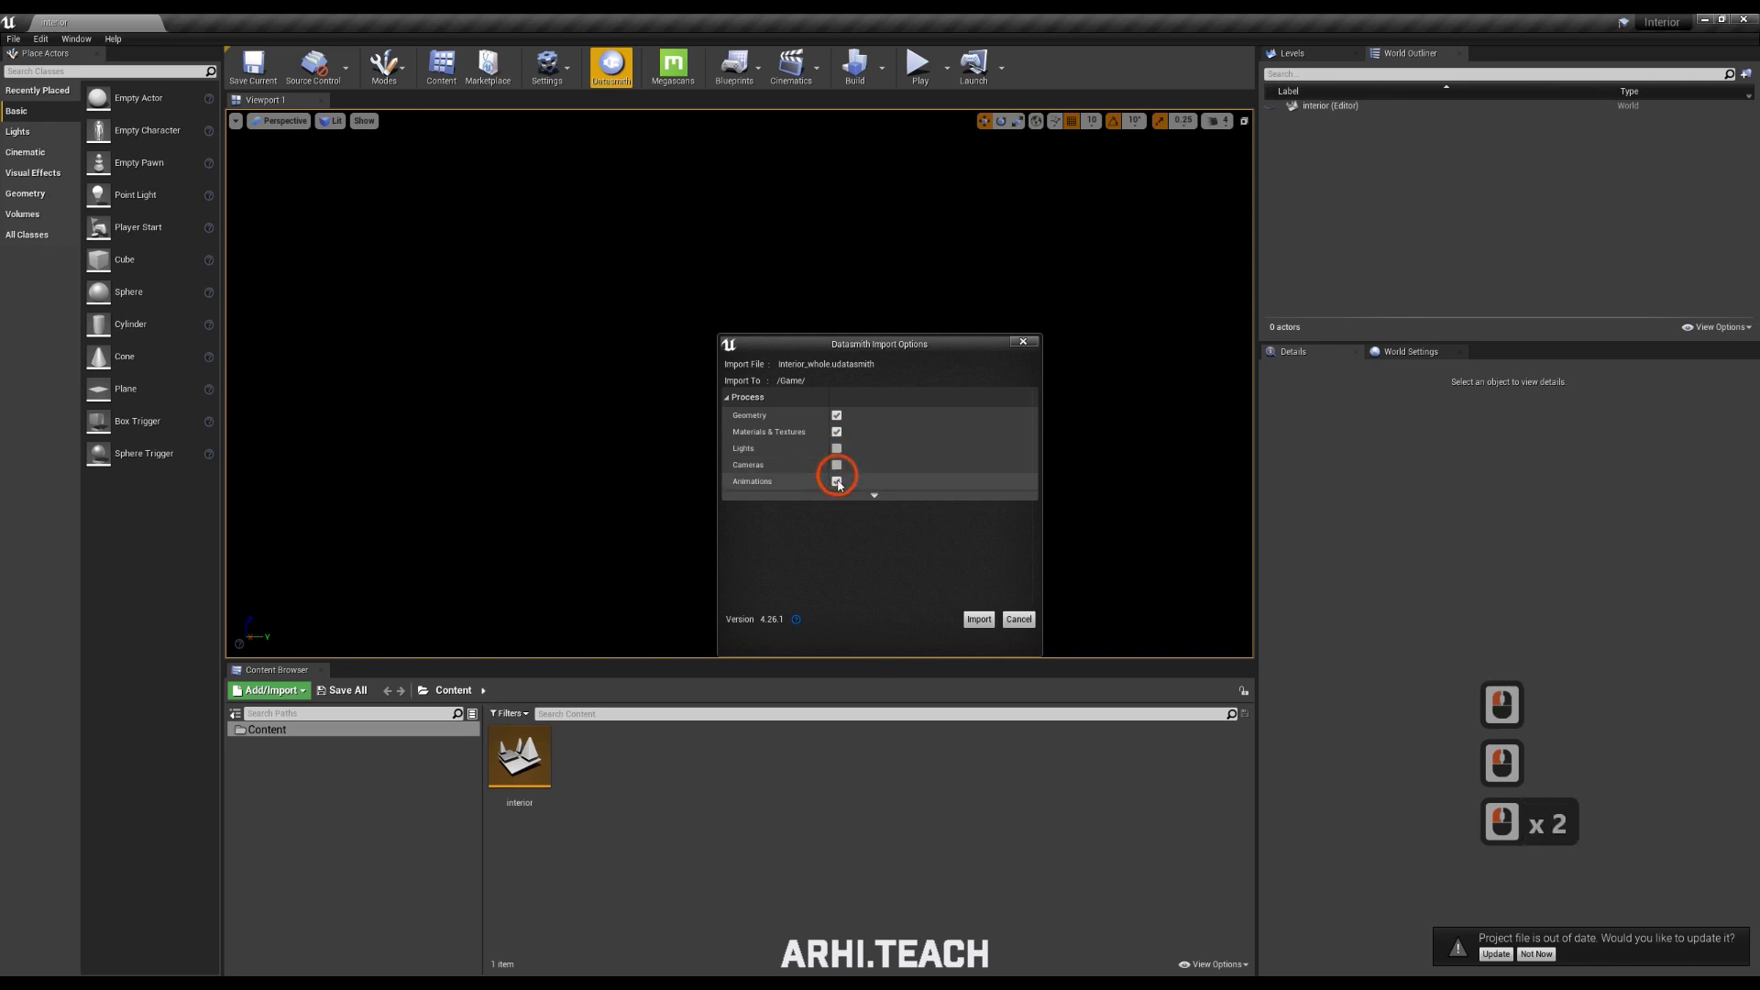
# Untick Lights, Cameras and Animations, set Max Lightmap Resolution 1024 and import
pyautogui.click(872, 499)
pyautogui.click(887, 500)
pyautogui.click(737, 509)
pyautogui.click(881, 547)
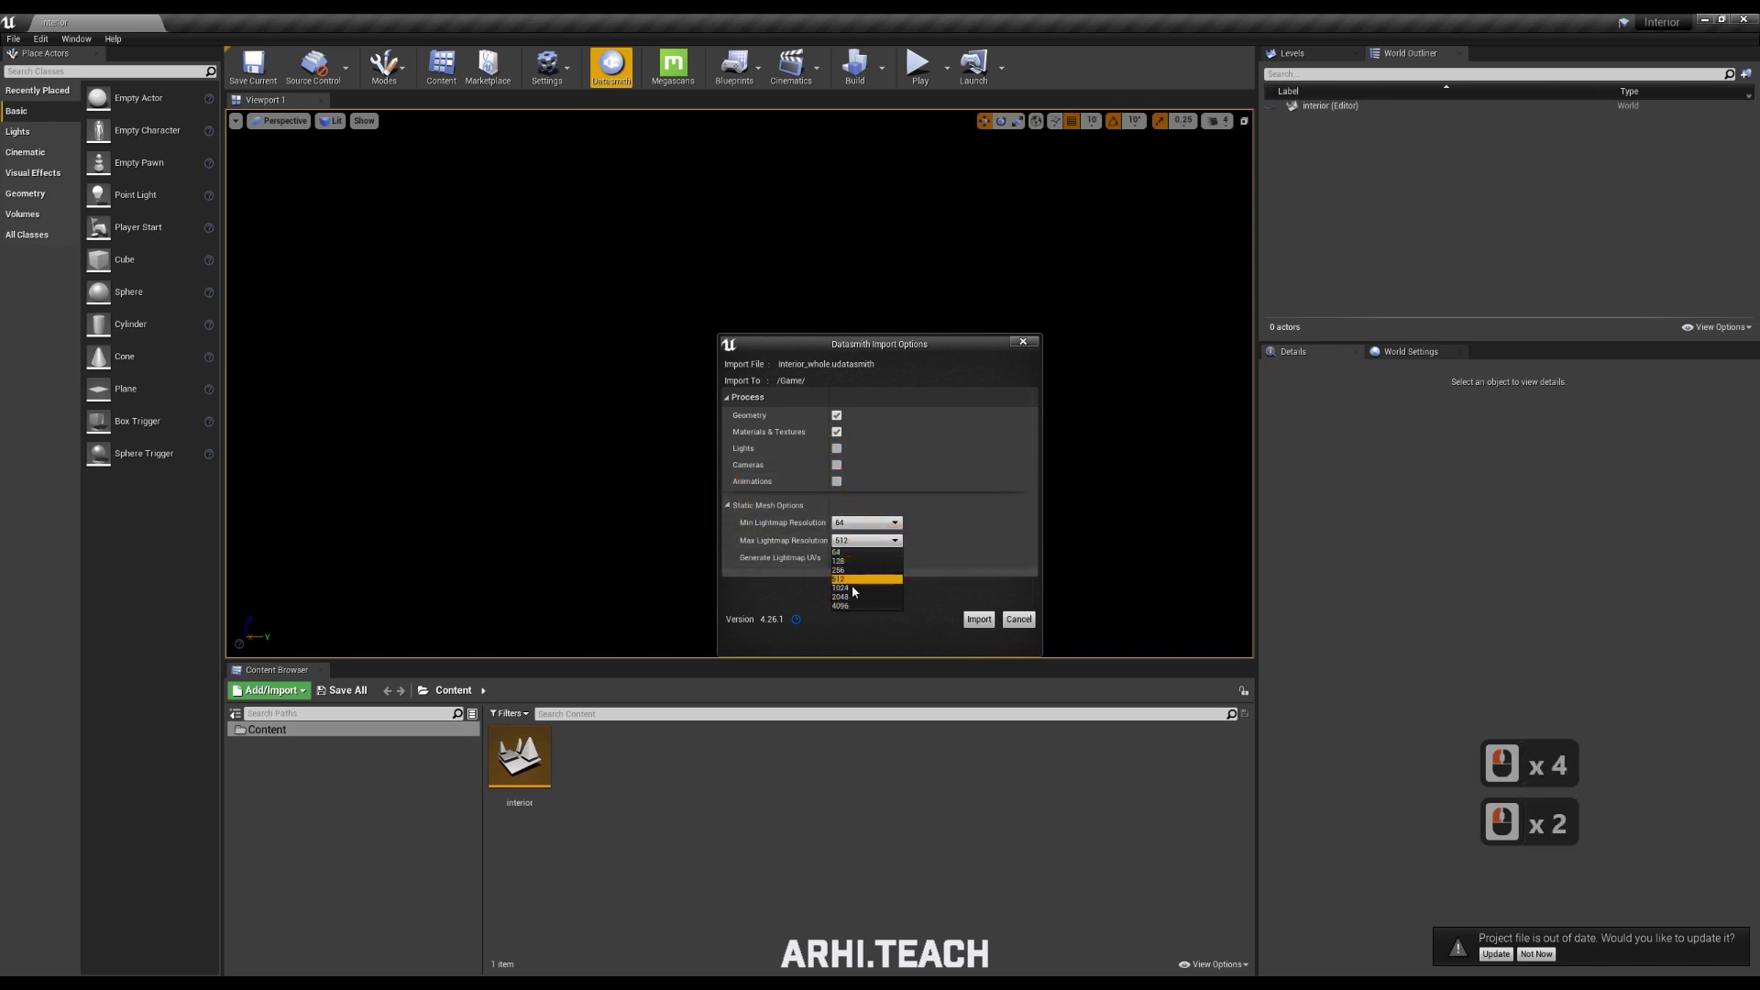
pyautogui.click(868, 590)
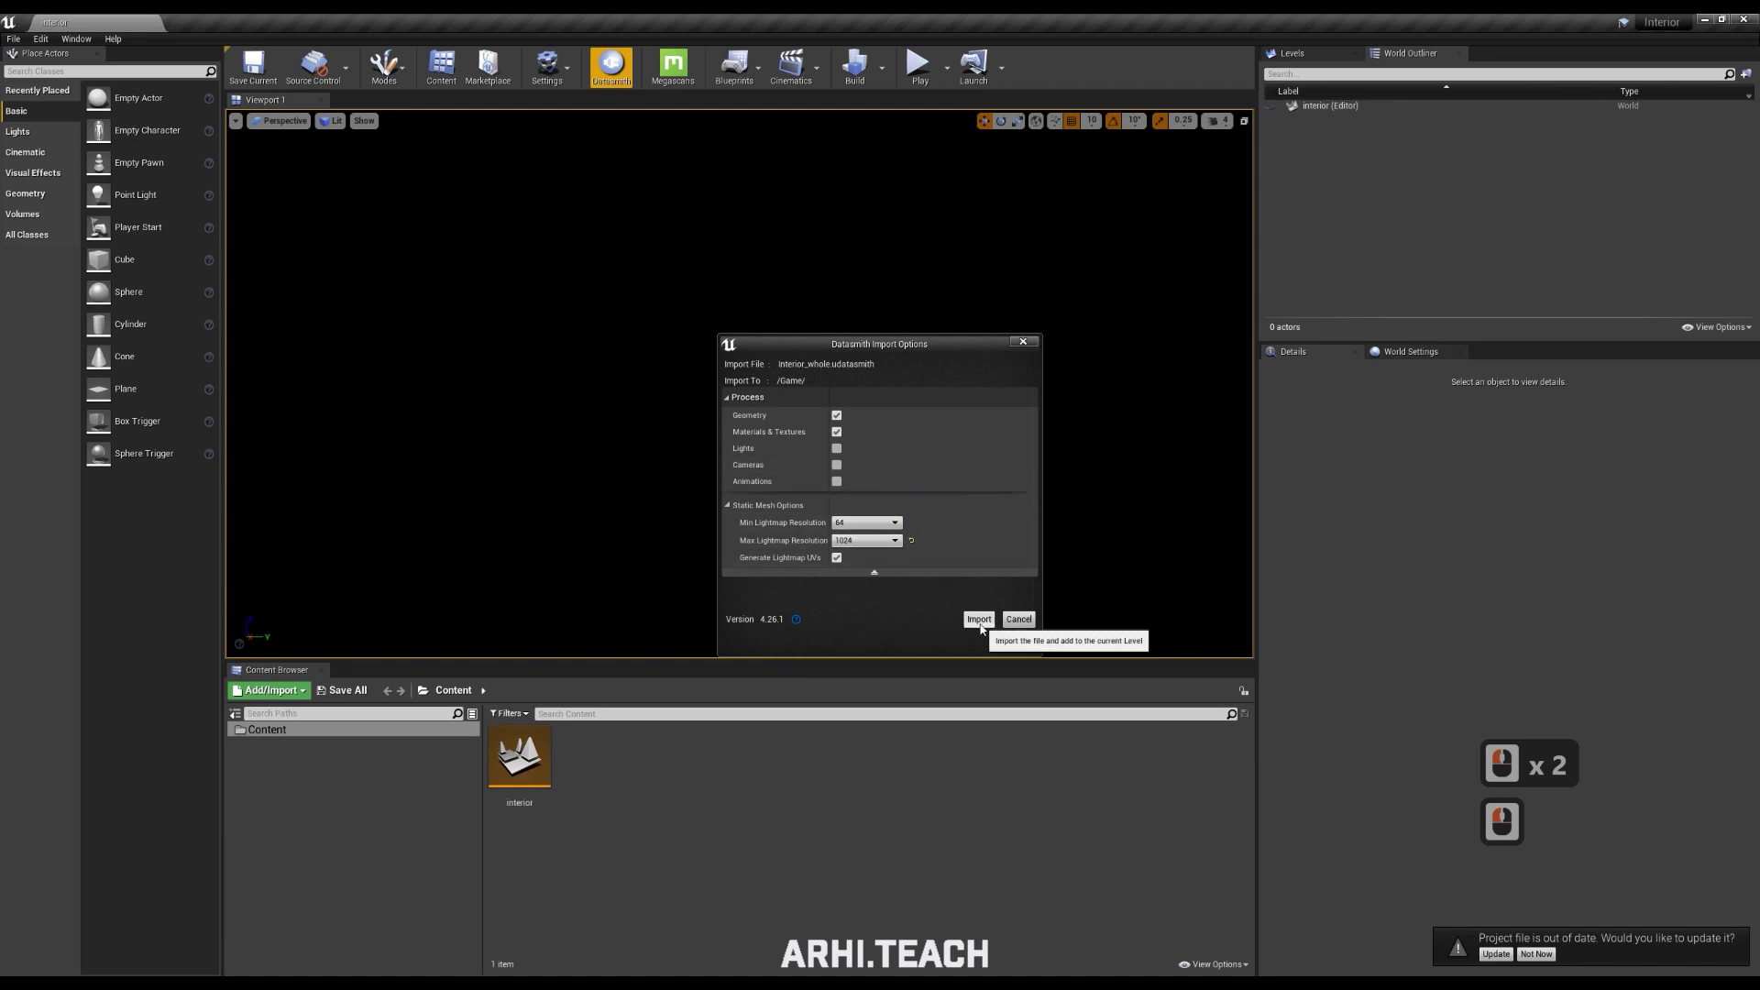
pyautogui.click(984, 634)
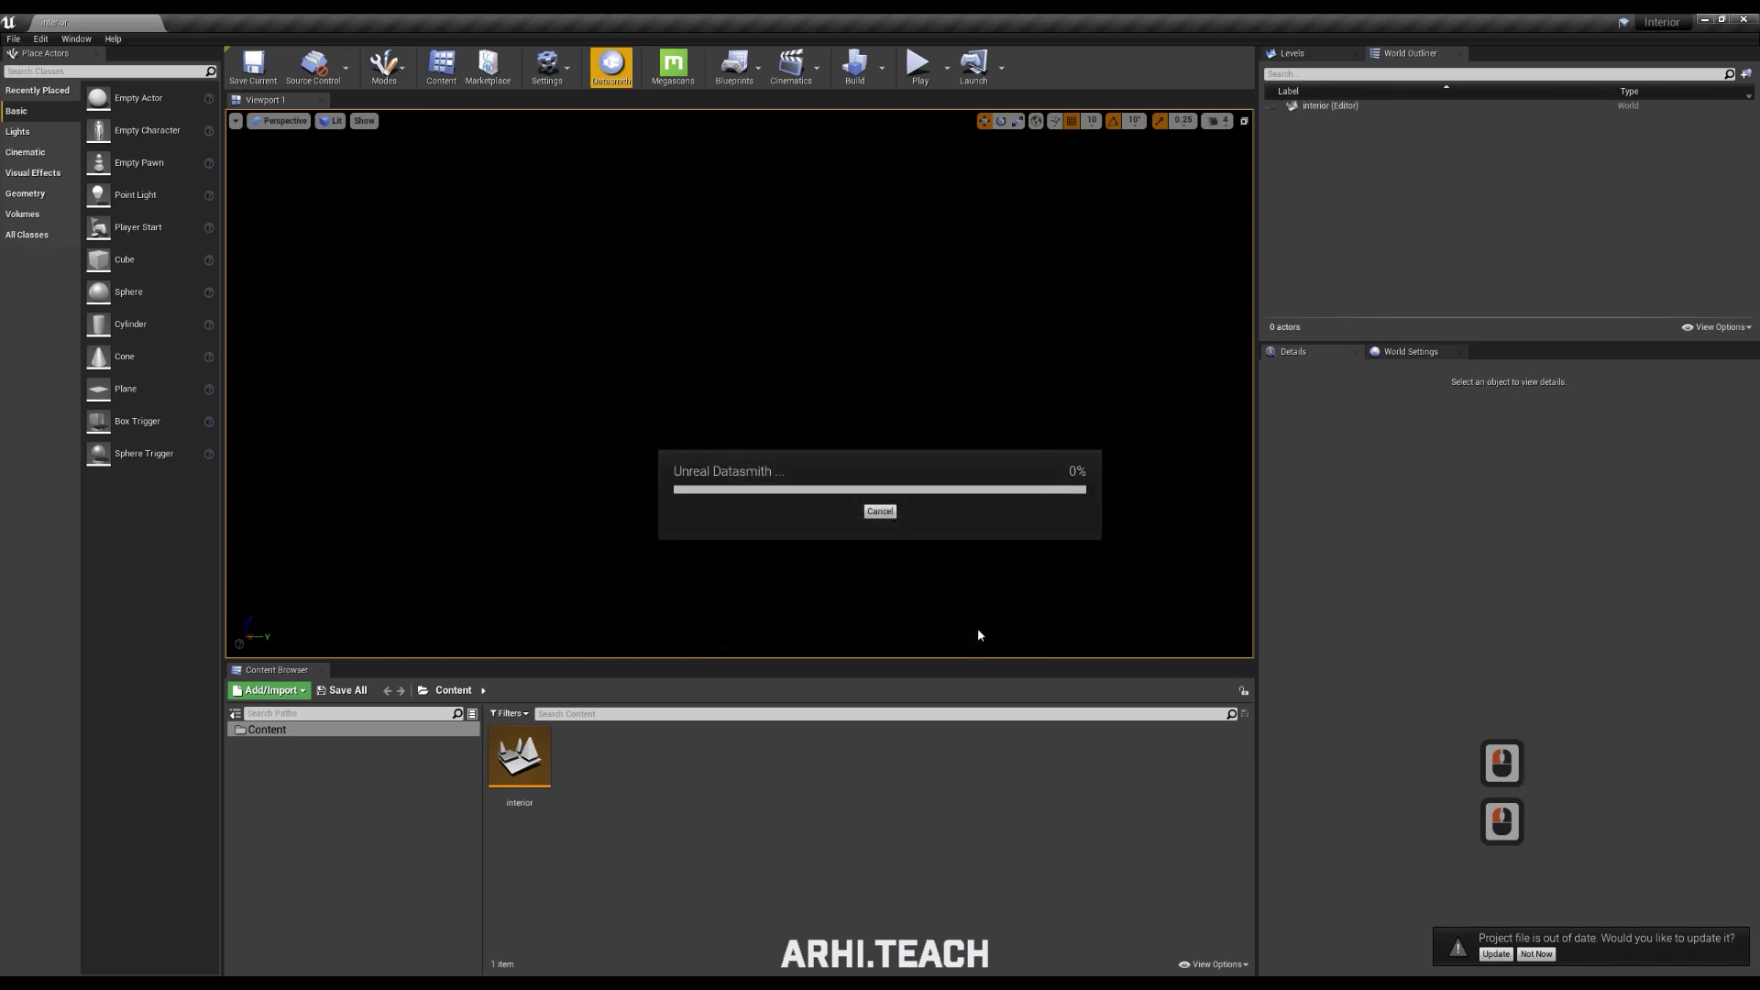
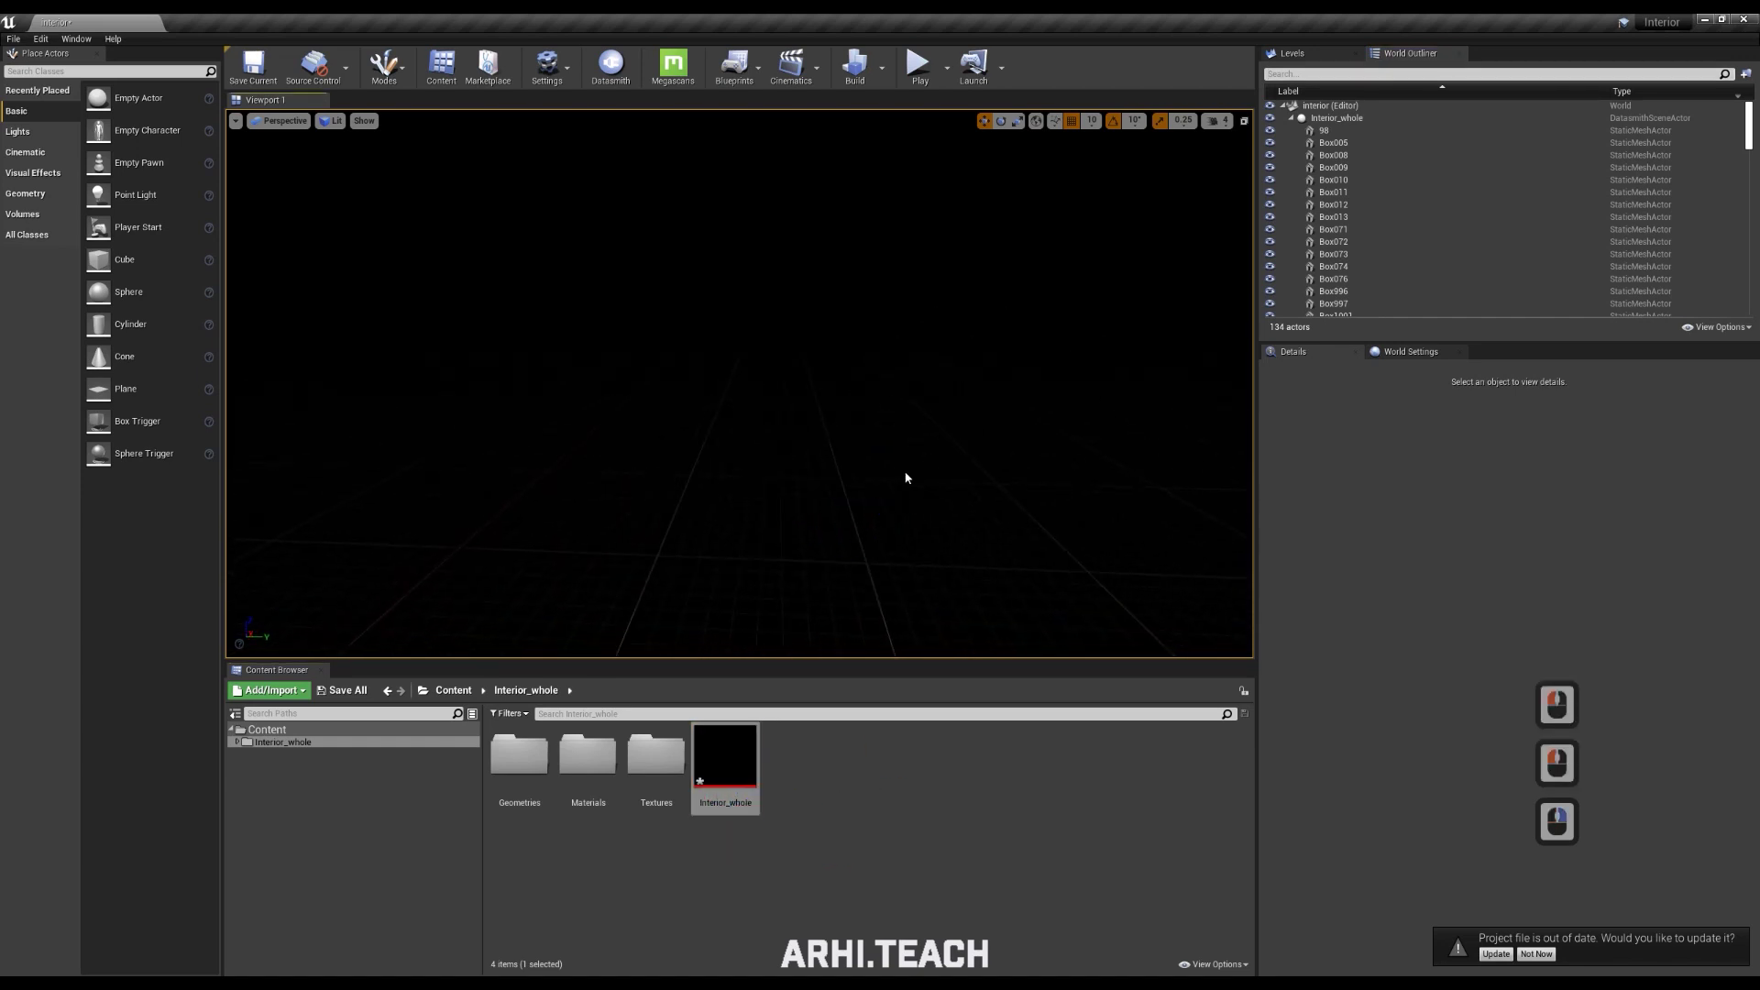
# Switch the viewport to Unlit view mode to see the imported furniture
pyautogui.click(329, 129)
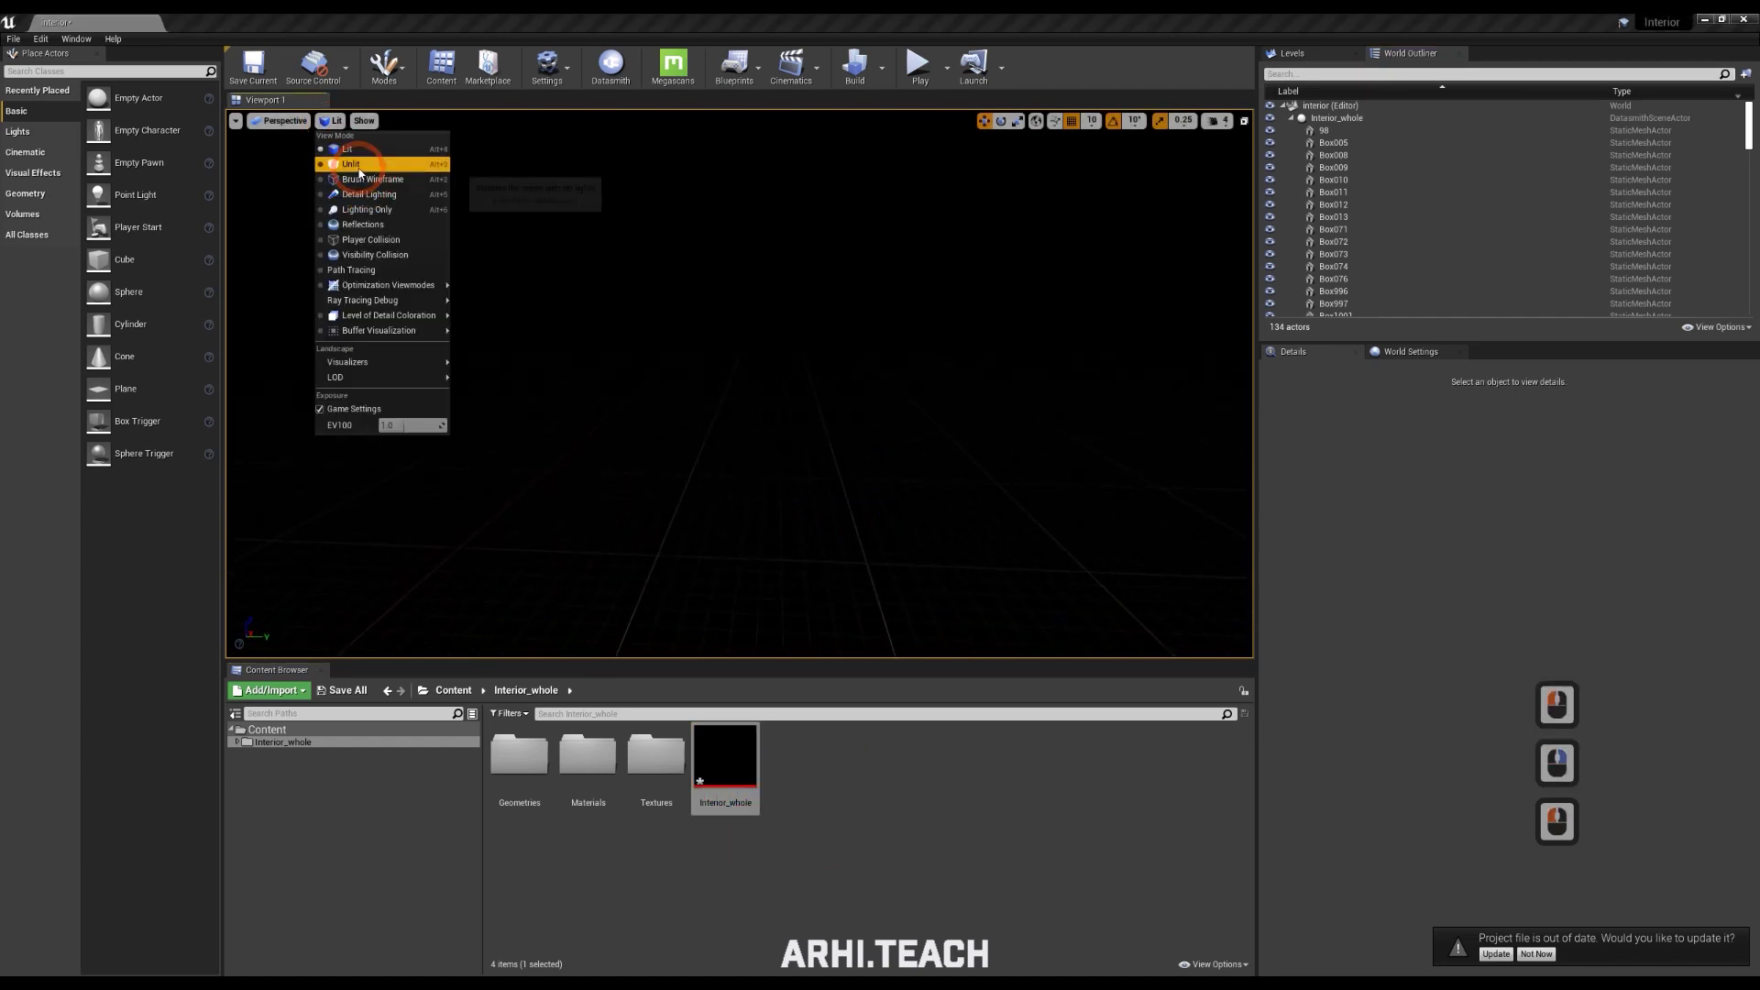
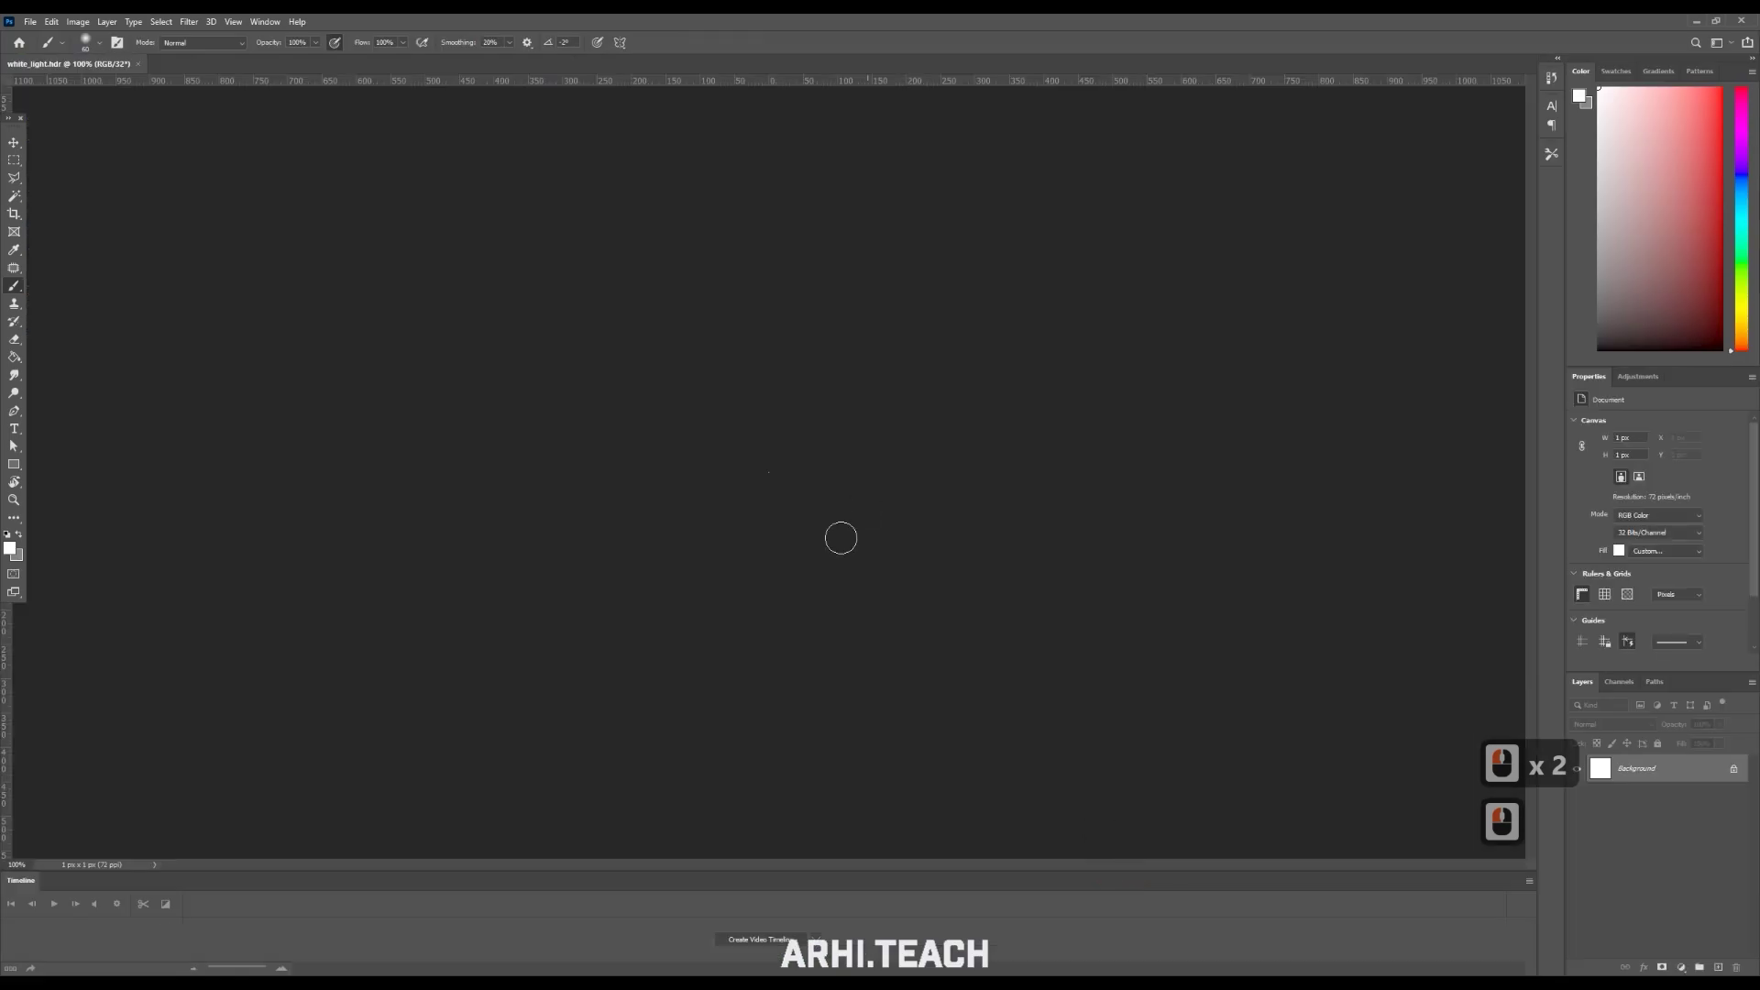
# Zoom into white_light.hdr to confirm it is a single white pixel
pyautogui.scroll(3)
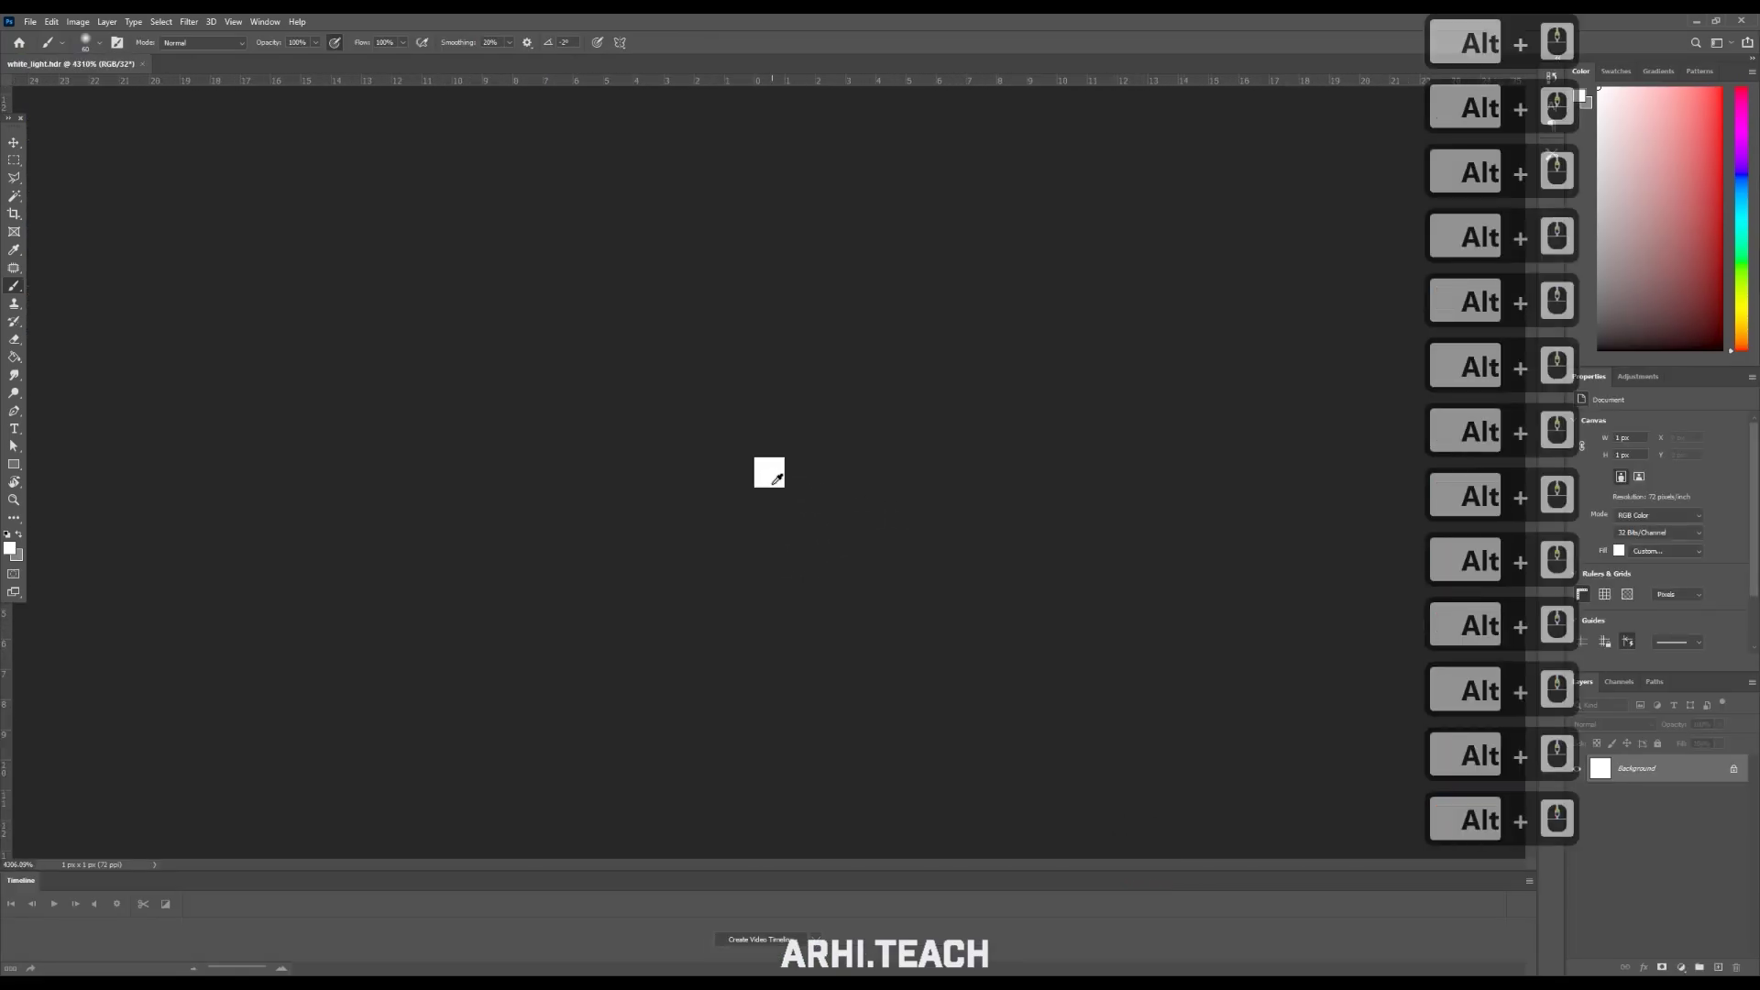
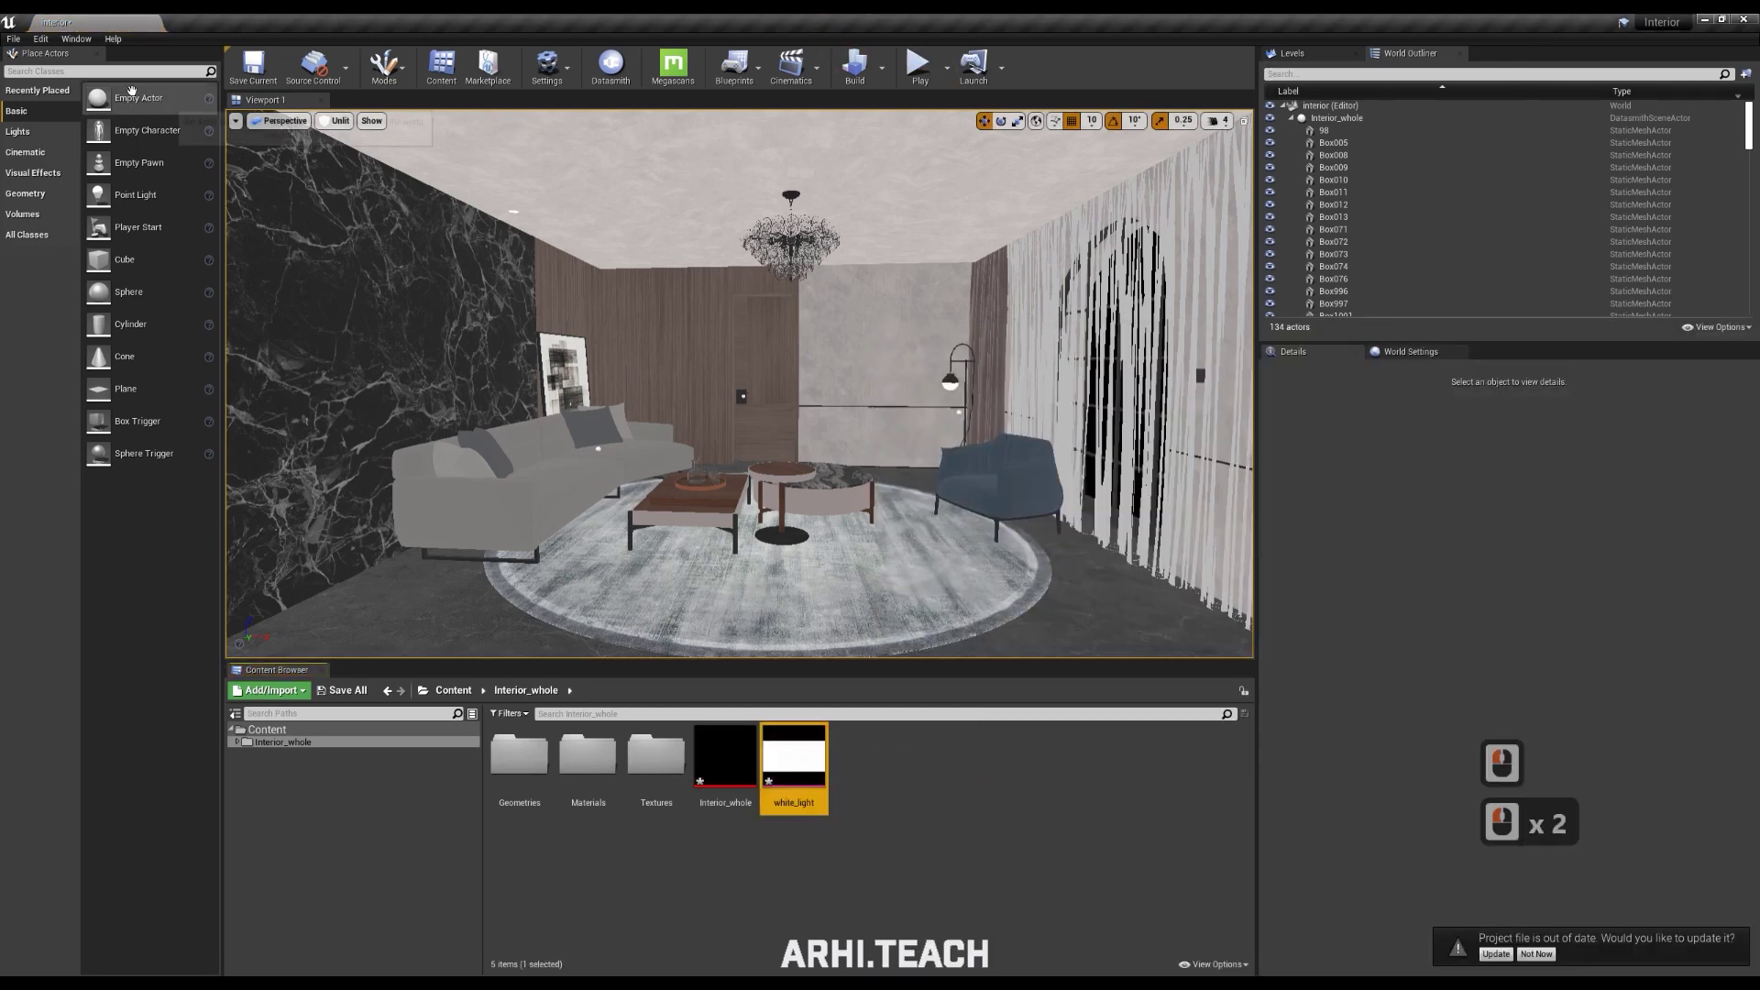
# Search 'sky' in Place Actors and drop a Sky Light into the level
pyautogui.click(113, 81)
pyautogui.click(142, 67)
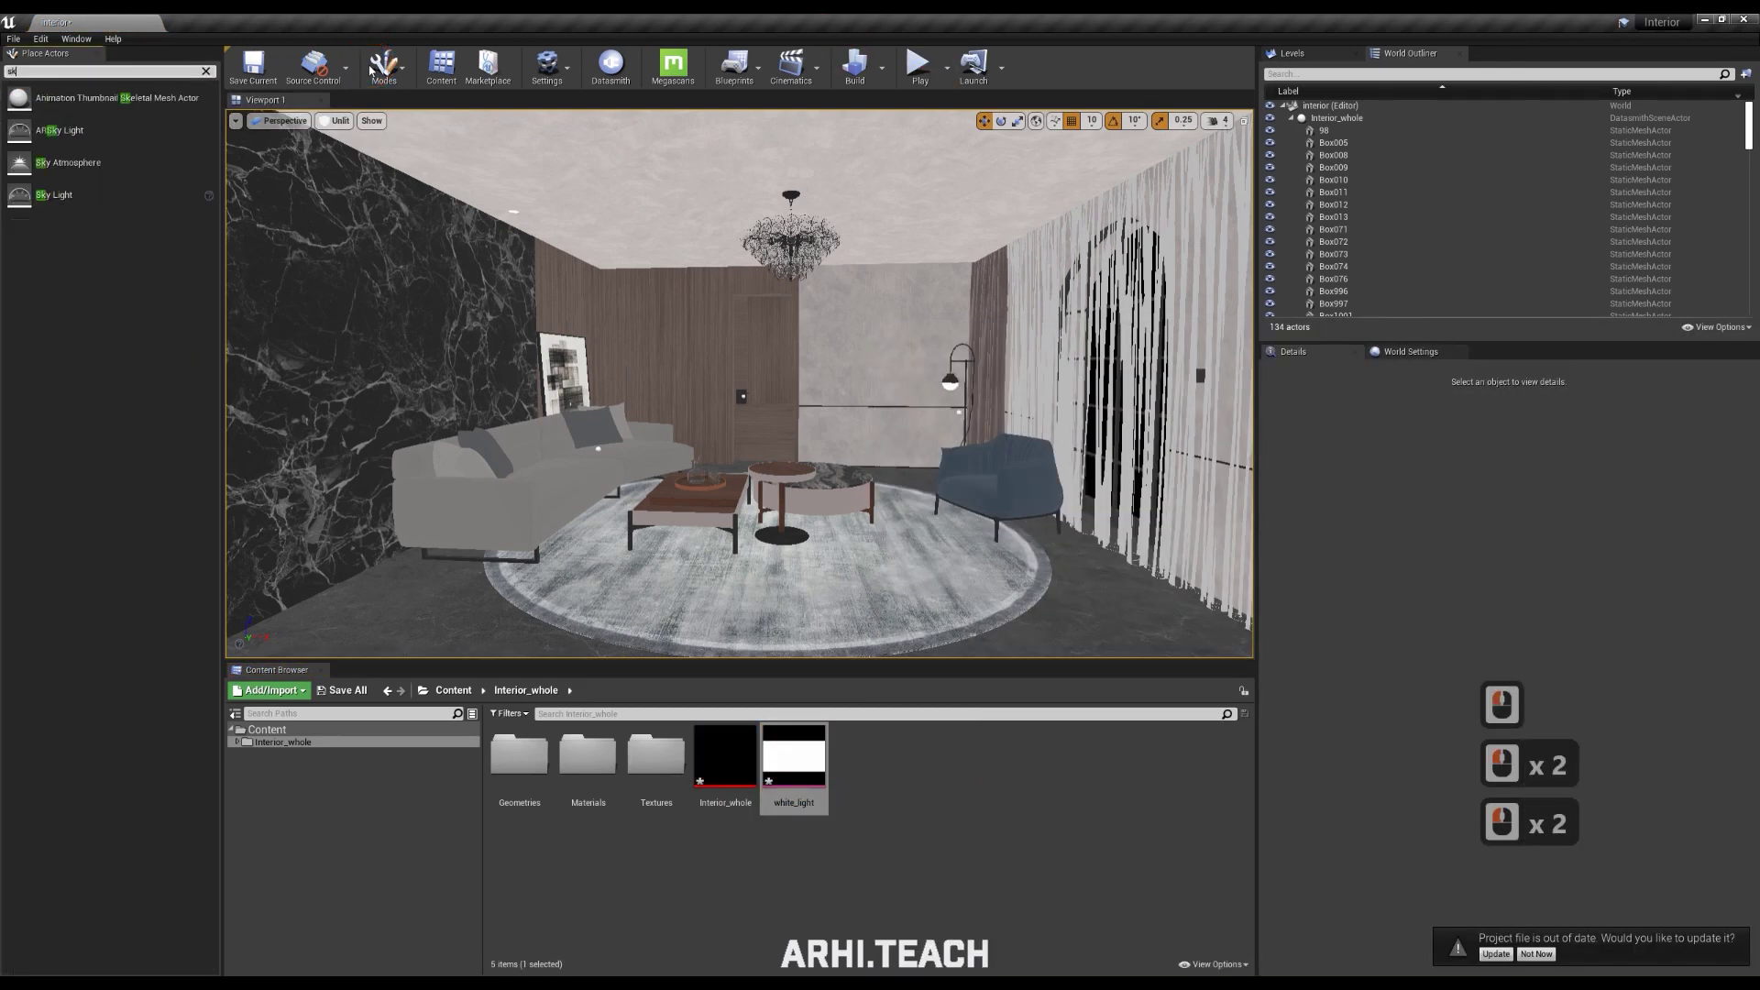
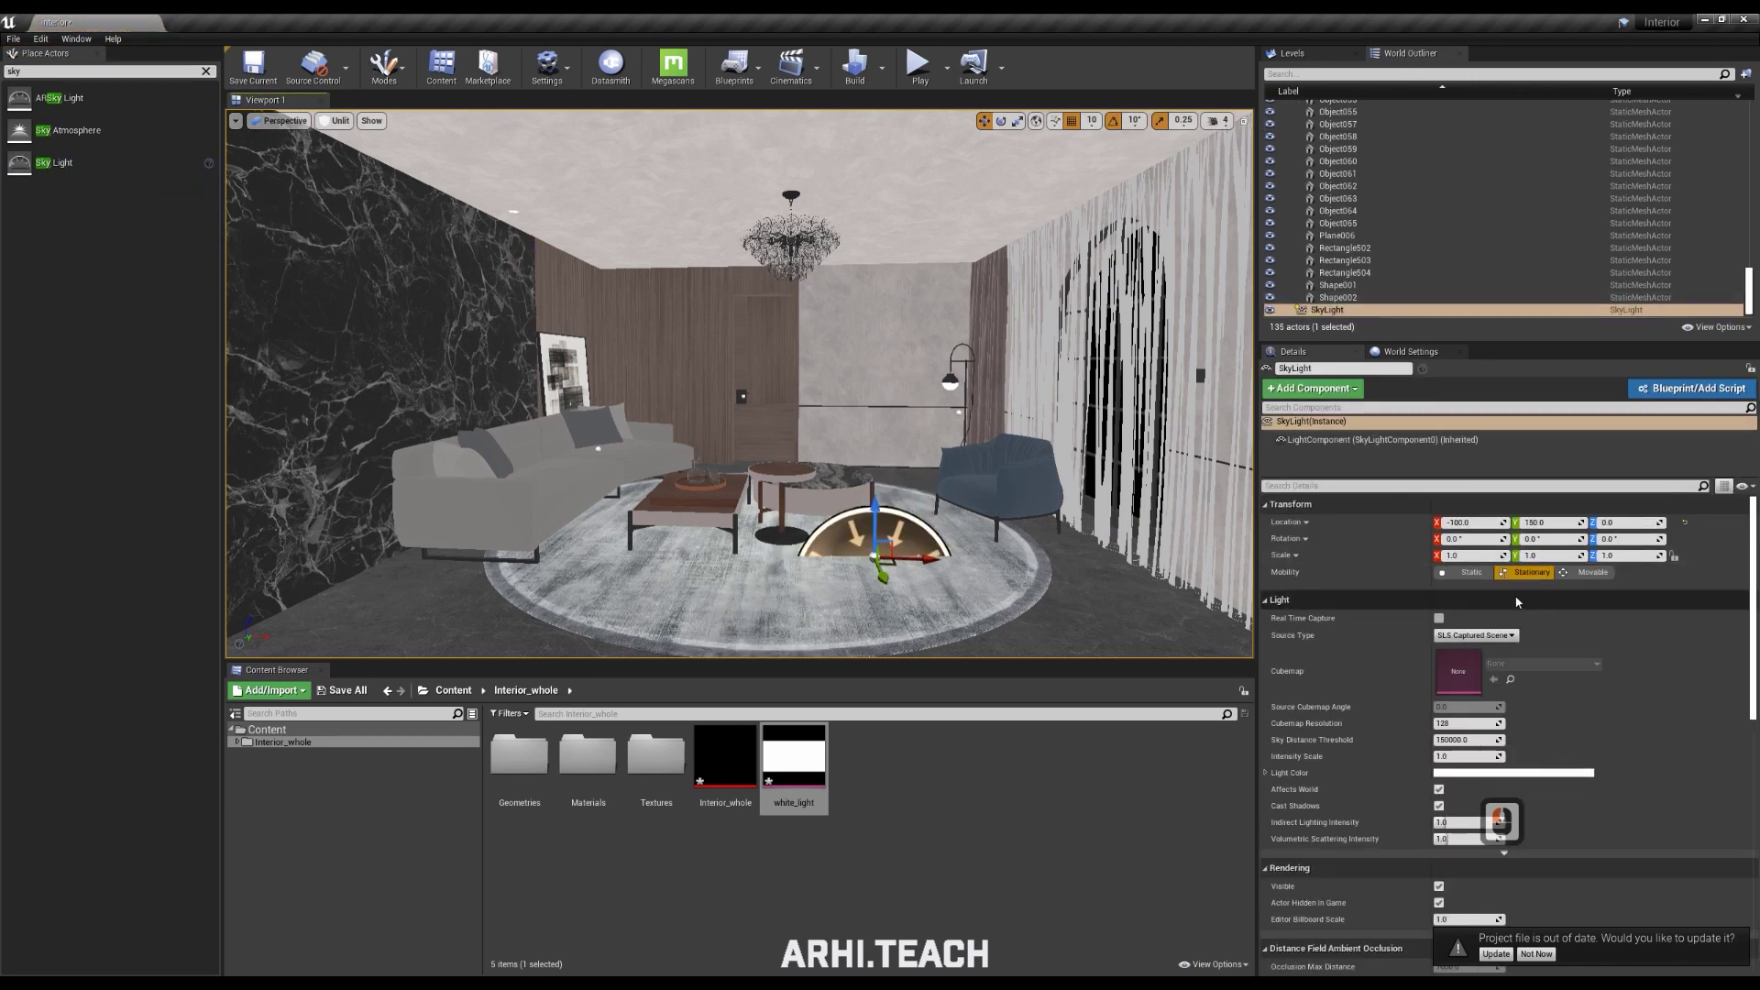
pyautogui.click(1486, 639)
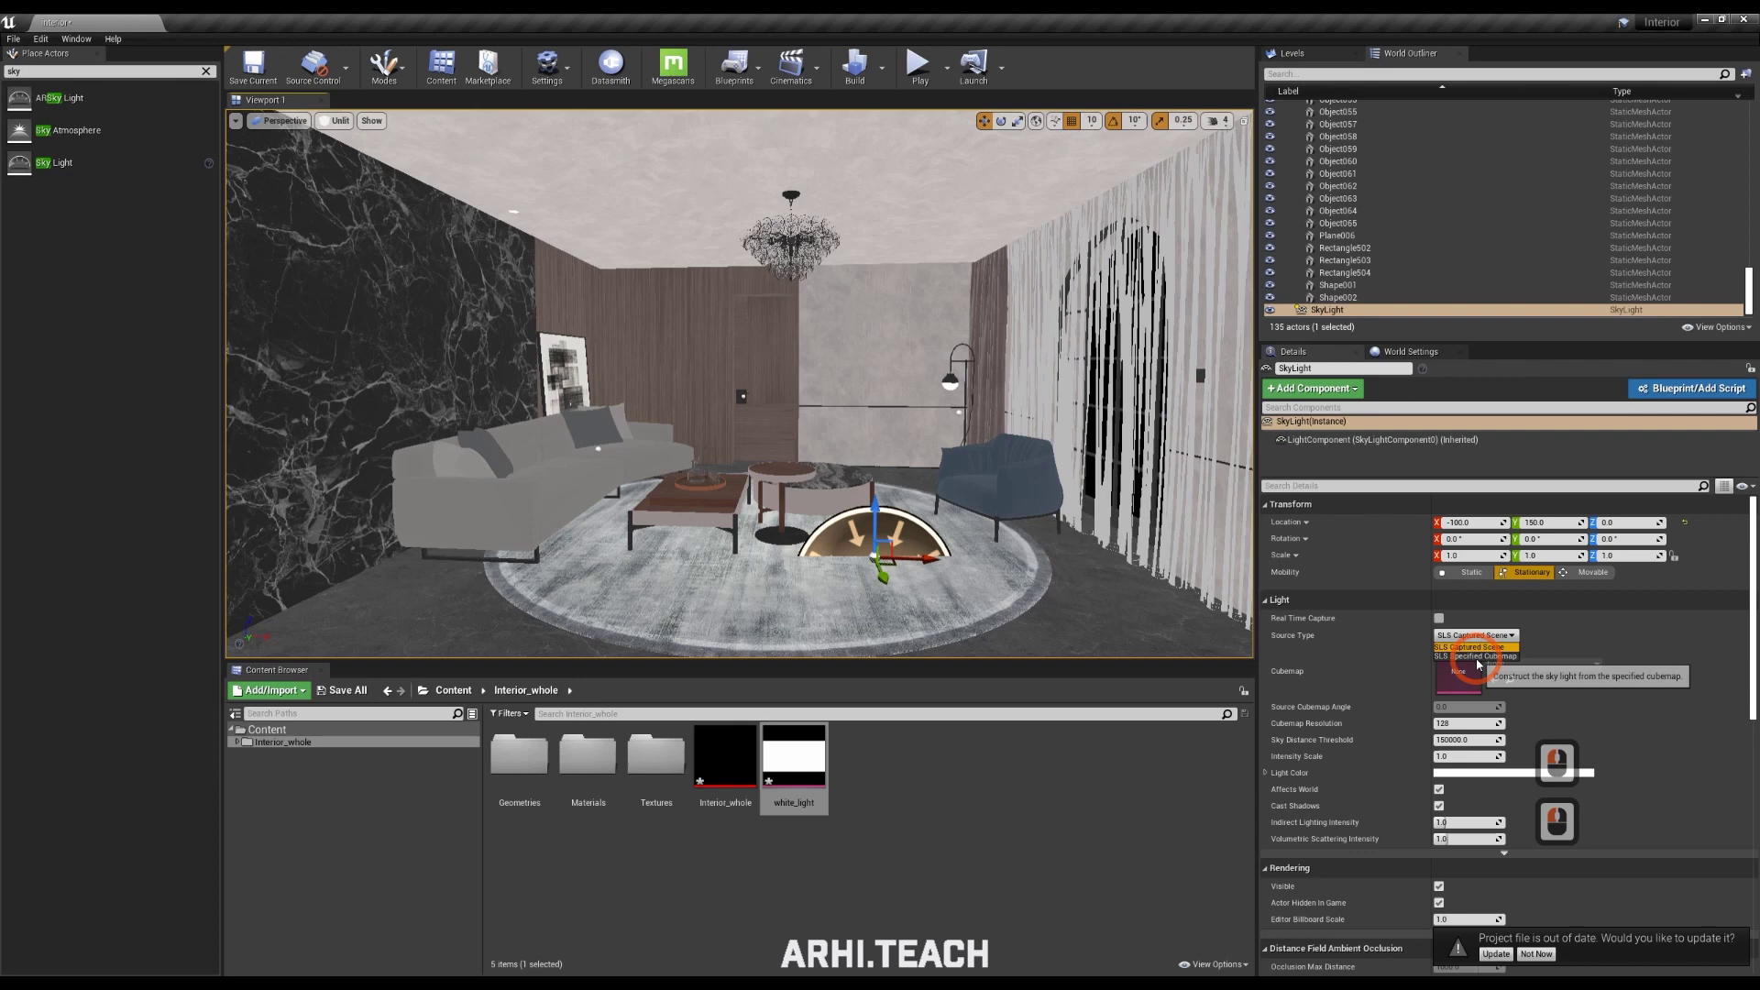
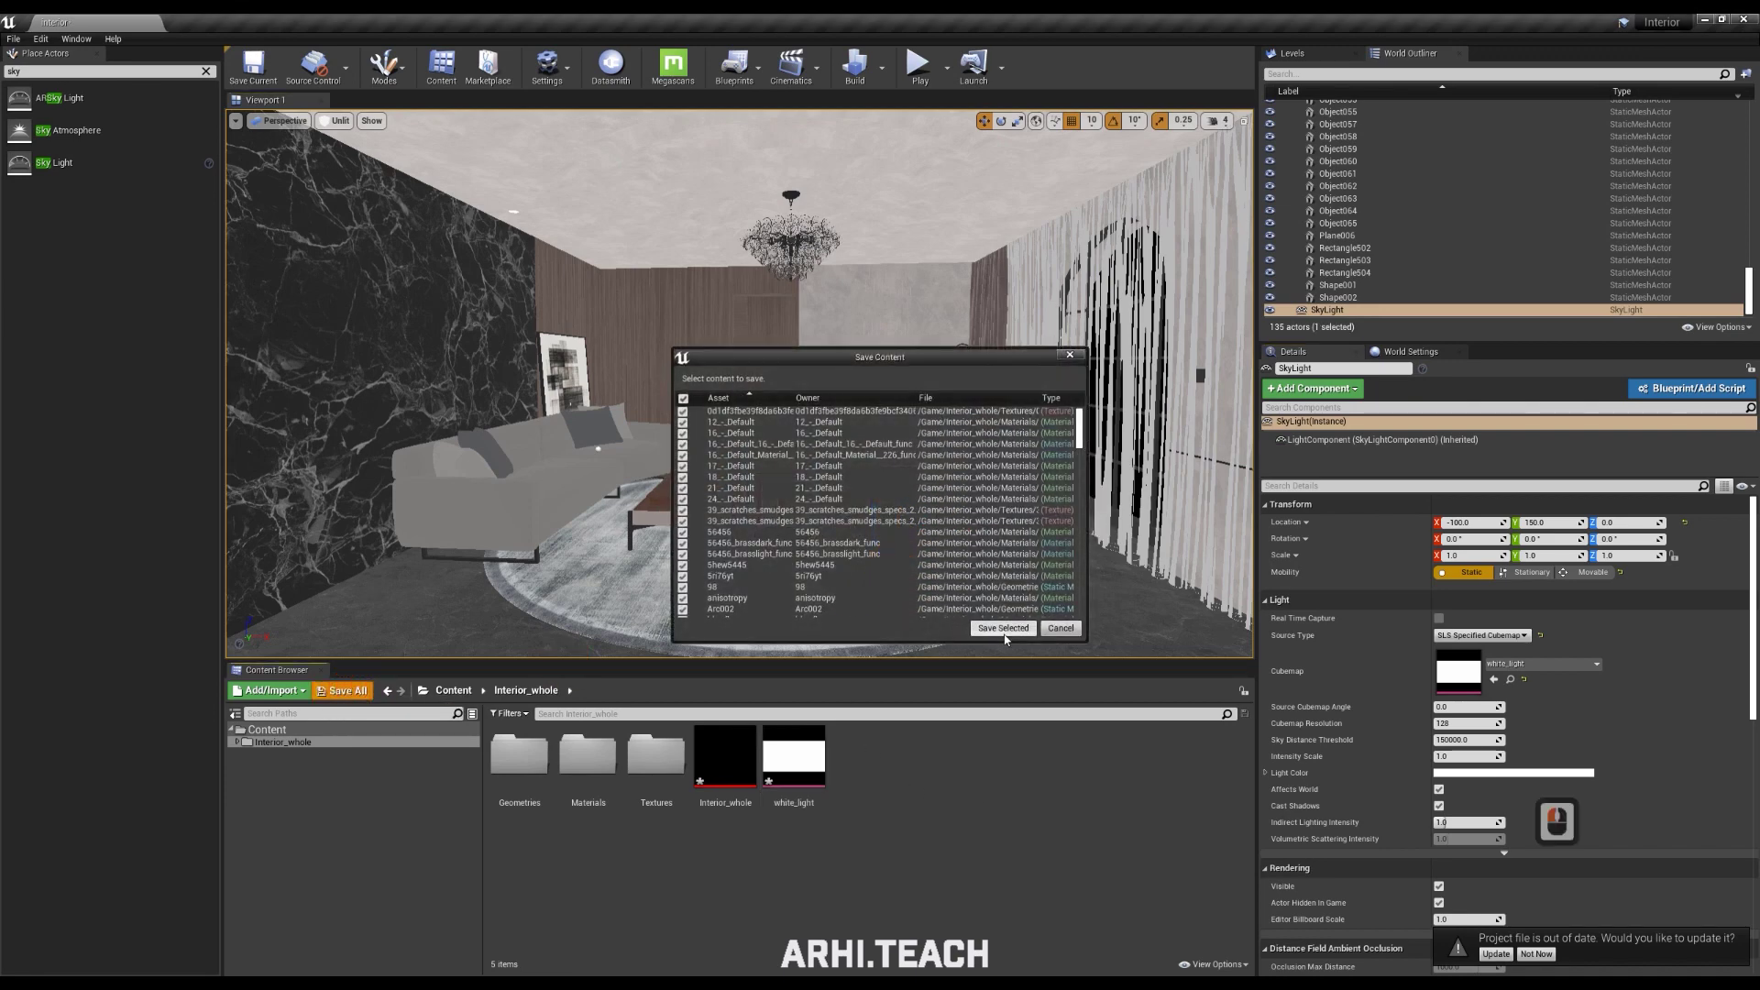
# Confirm Save Selected to write all imported interior assets, textures and level changes to disk
pyautogui.click(1009, 636)
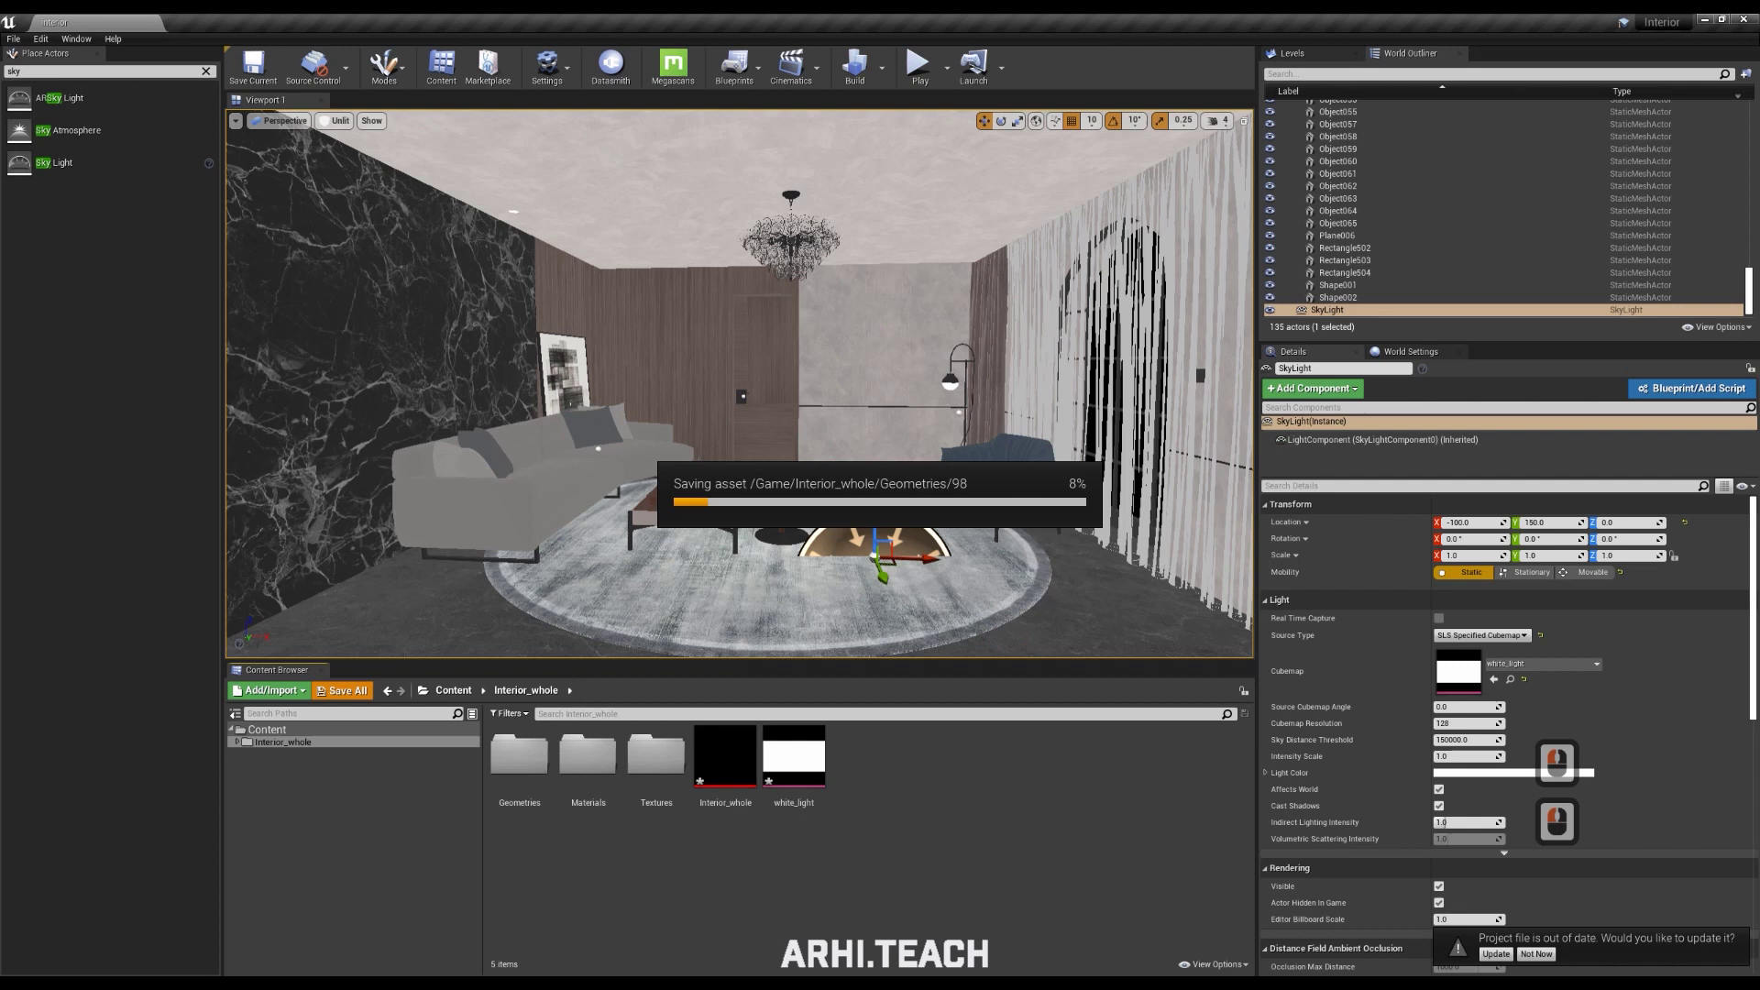